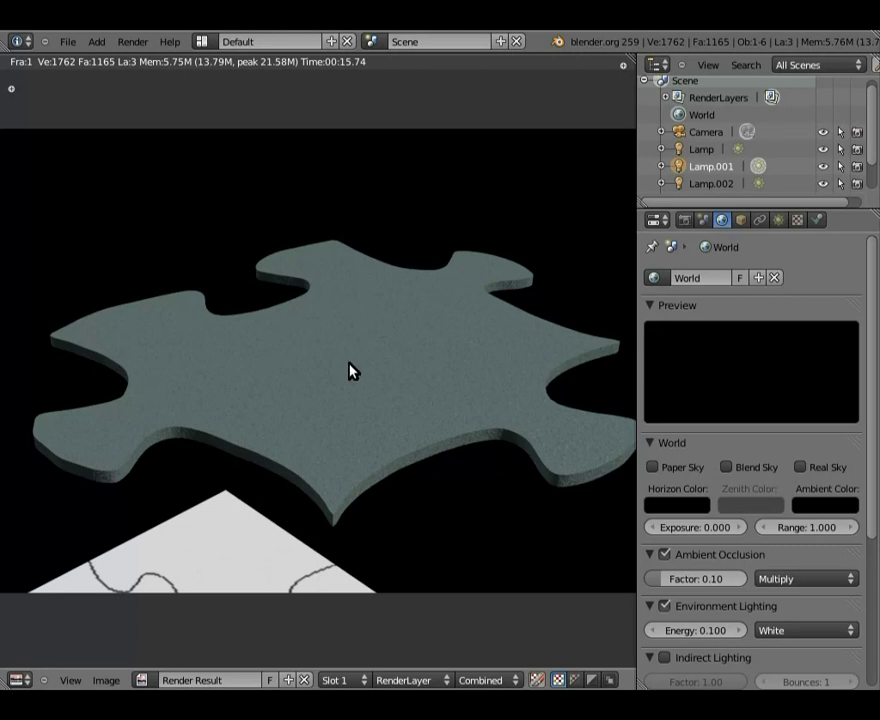
Leave the render view and pick the puzzle piece in the 3D scene.
{"action": "key", "text": "Escape"}
{"action": "scroll", "scroll_direction": "up", "scroll_amount": 3}
{"action": "scroll", "scroll_direction": "up", "scroll_amount": 3}
{"action": "middle_click", "coordinate": [301, 302]}
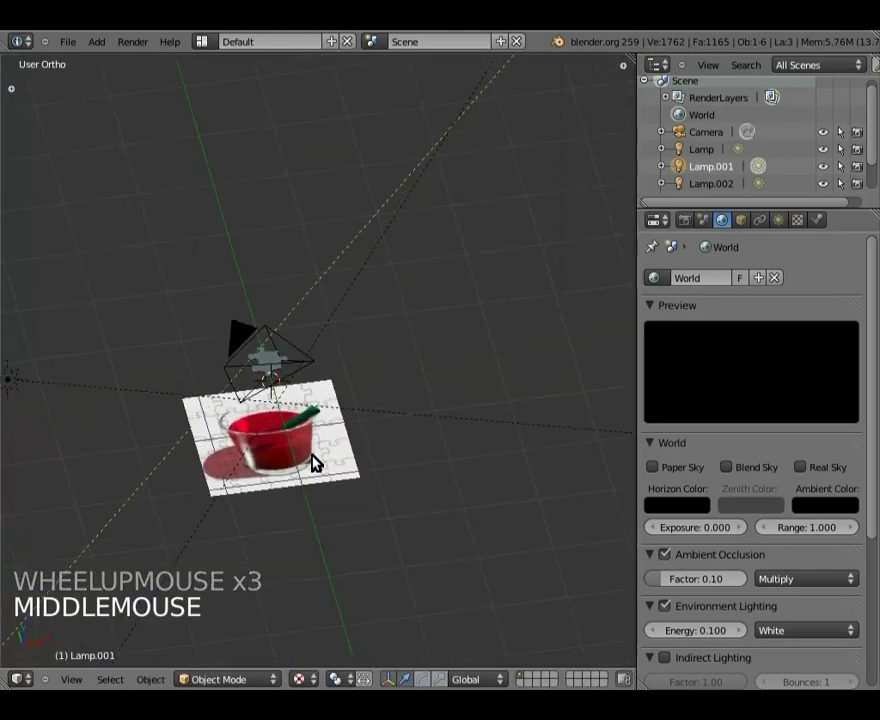
{"action": "scroll", "scroll_direction": "up", "scroll_amount": 3}
{"action": "right_click", "coordinate": [262, 344]}
Add a second material slot to the puzzle piece alongside carton.
{"action": "left_click", "coordinate": [819, 229]}
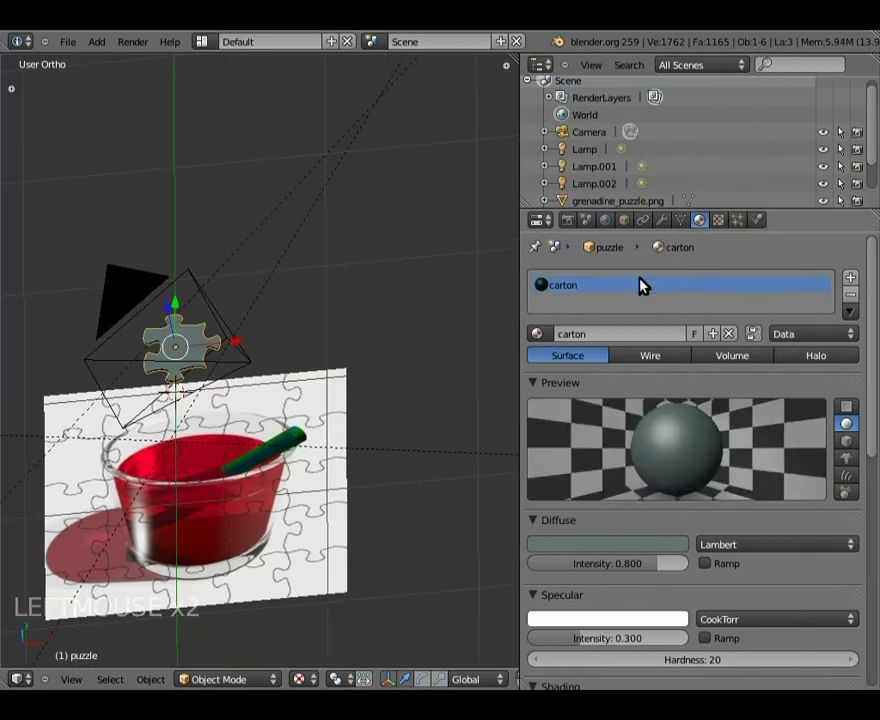
{"action": "scroll", "scroll_direction": "down", "scroll_amount": 3}
{"action": "scroll", "scroll_direction": "up", "scroll_amount": 3}
{"action": "scroll", "scroll_direction": "up", "scroll_amount": 3}
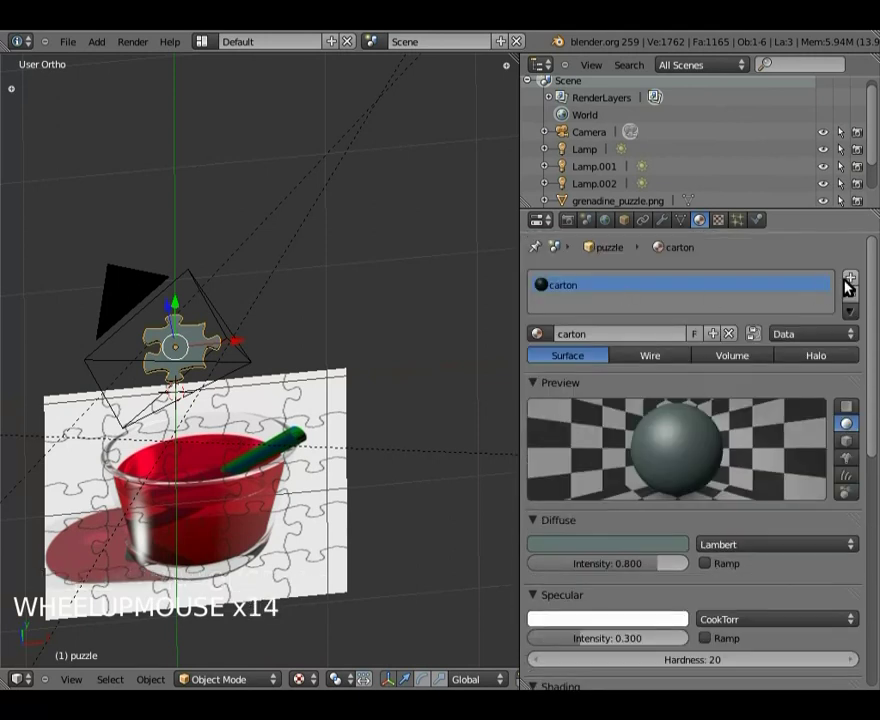
{"action": "left_click", "coordinate": [858, 279]}
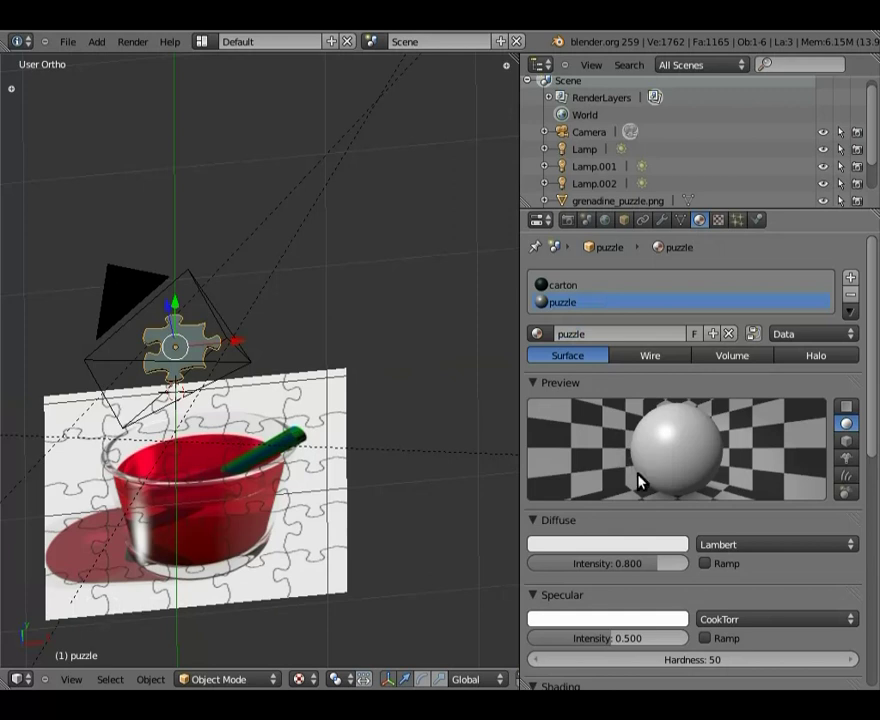
Create a new white material named puzzle with specular intensity 0.300.
{"action": "scroll", "scroll_direction": "down", "scroll_amount": 3}
{"action": "left_click", "coordinate": [614, 540]}
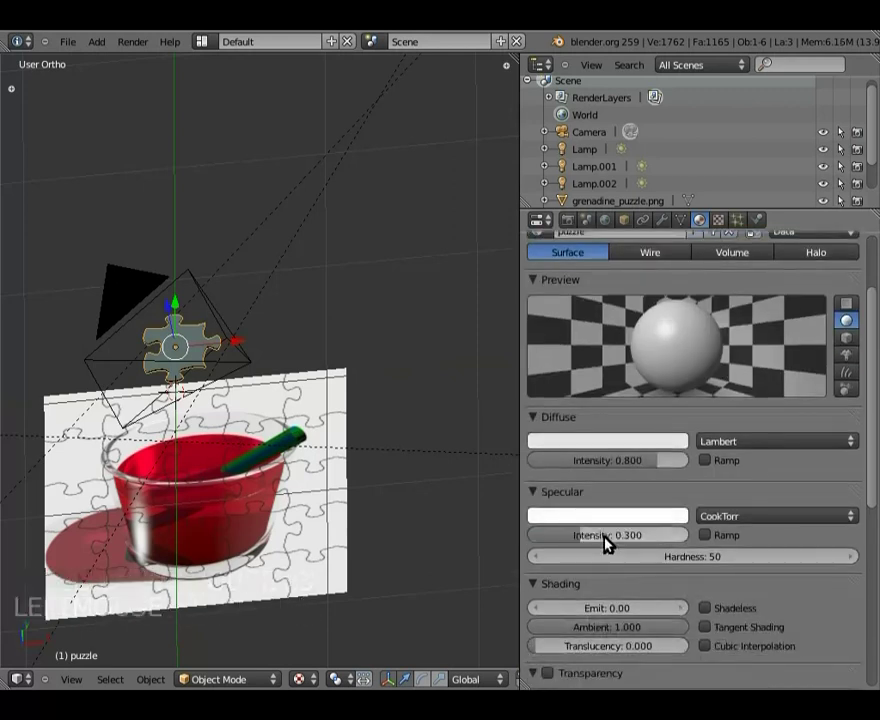
{"action": "scroll", "scroll_direction": "down", "scroll_amount": 3}
{"action": "scroll", "scroll_direction": "up", "scroll_amount": 3}
{"action": "scroll", "scroll_direction": "up", "scroll_amount": 3}
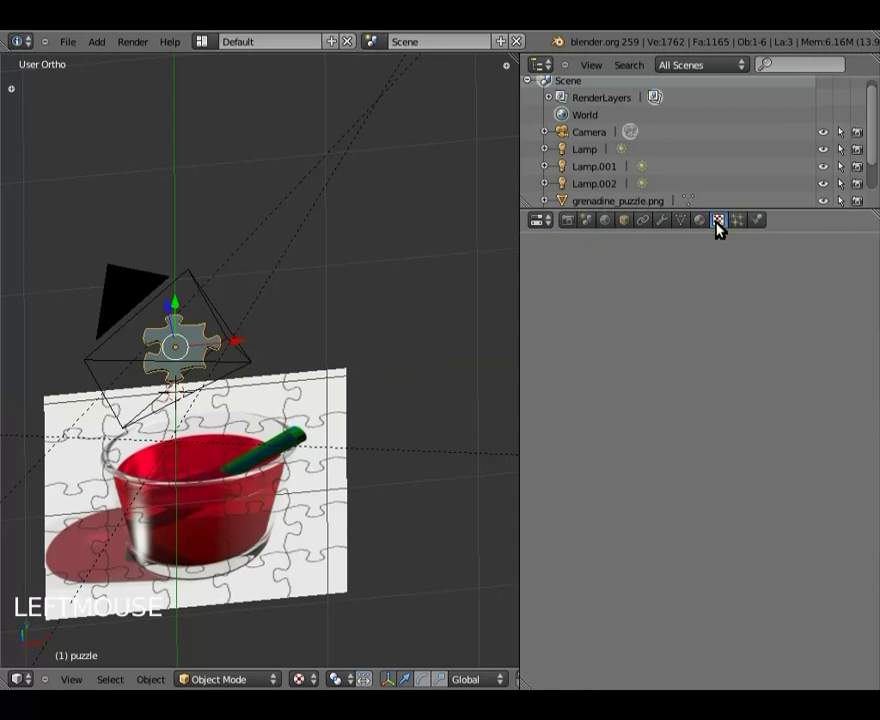
Add a new Clouds texture to the puzzle material and rename it puzzle.
{"action": "scroll", "scroll_direction": "up", "scroll_amount": 3}
{"action": "scroll", "scroll_direction": "up", "scroll_amount": 3}
{"action": "left_click", "coordinate": [636, 400]}
{"action": "left_click", "coordinate": [597, 401]}
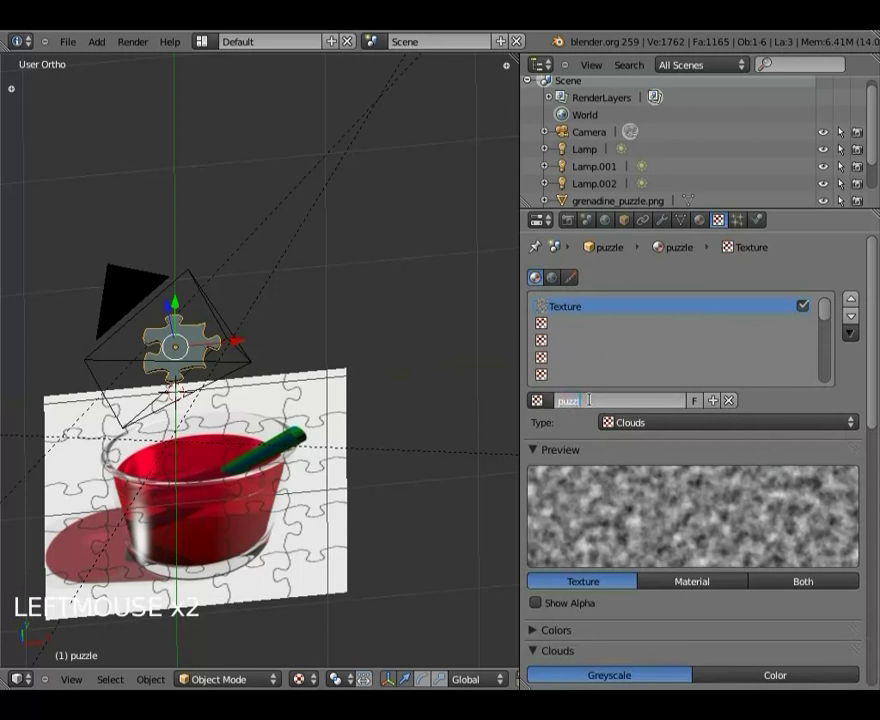
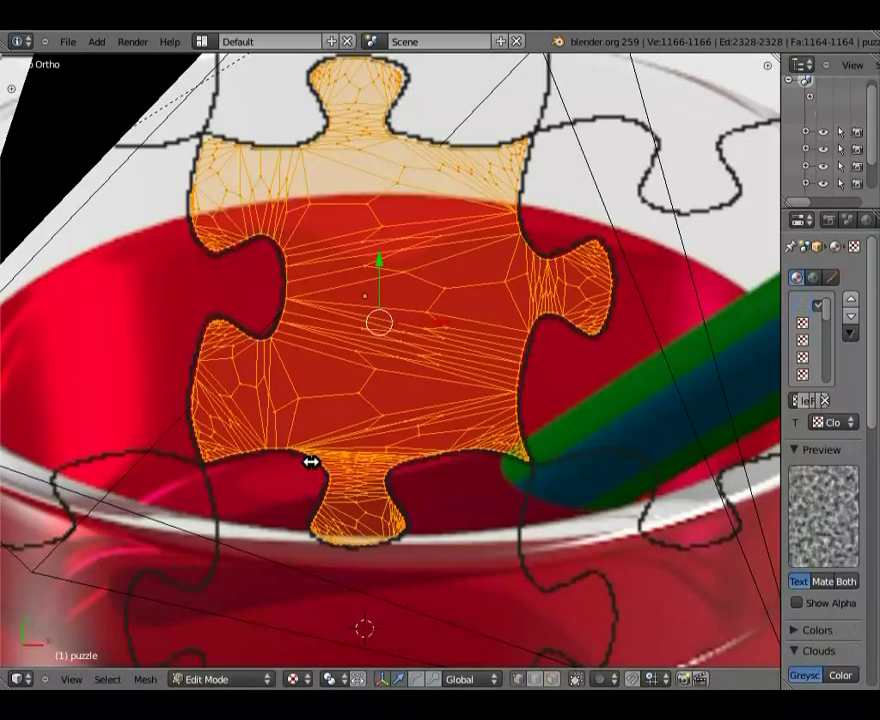
{"action": "scroll", "scroll_direction": "down", "scroll_amount": 3}
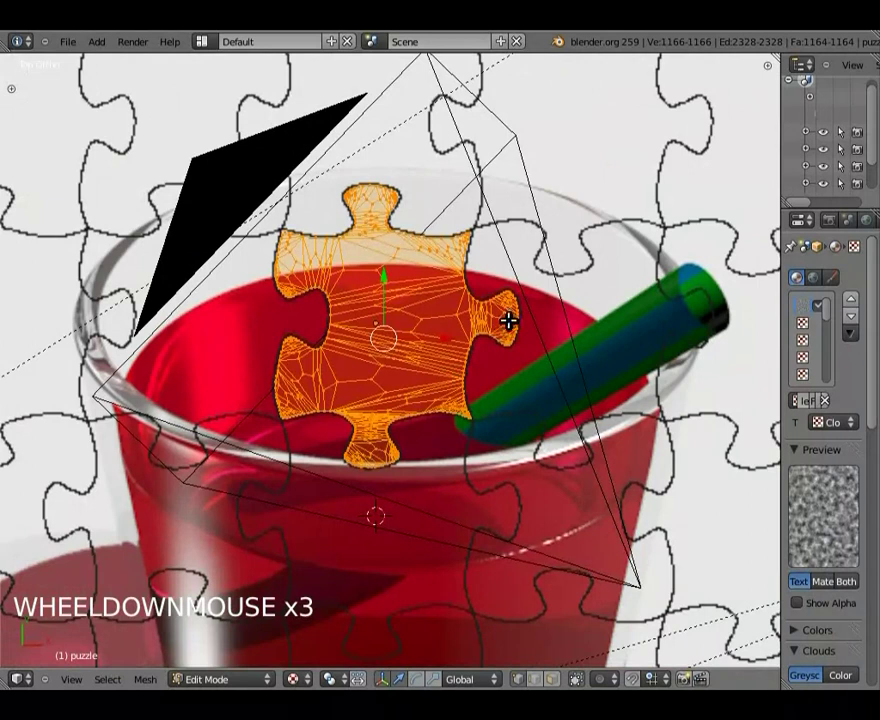
{"action": "middle_click", "coordinate": [511, 280]}
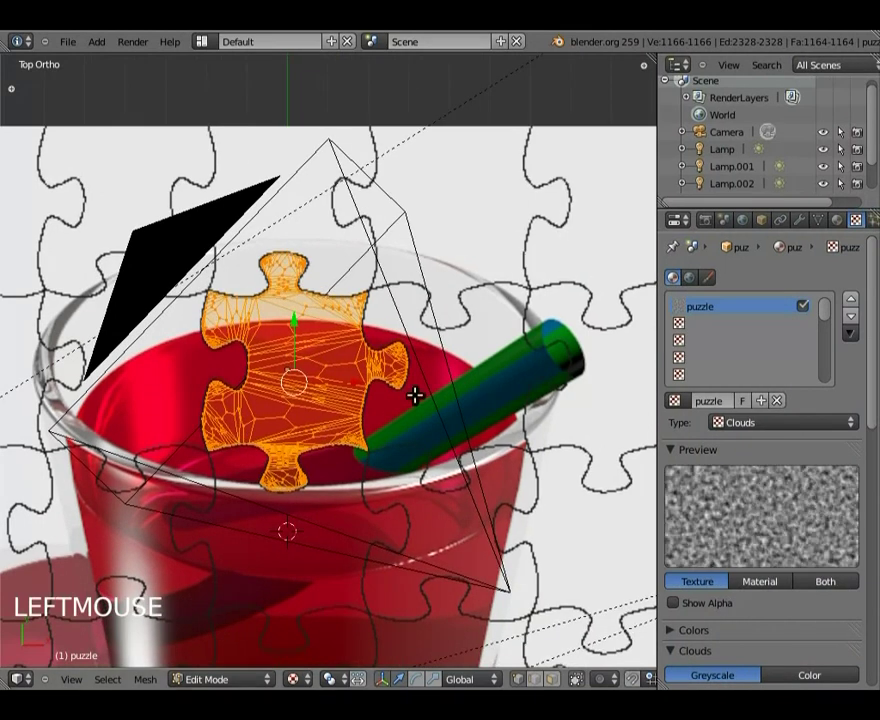
{"action": "scroll", "scroll_direction": "up", "scroll_amount": 3}
{"action": "middle_click", "coordinate": [283, 392]}
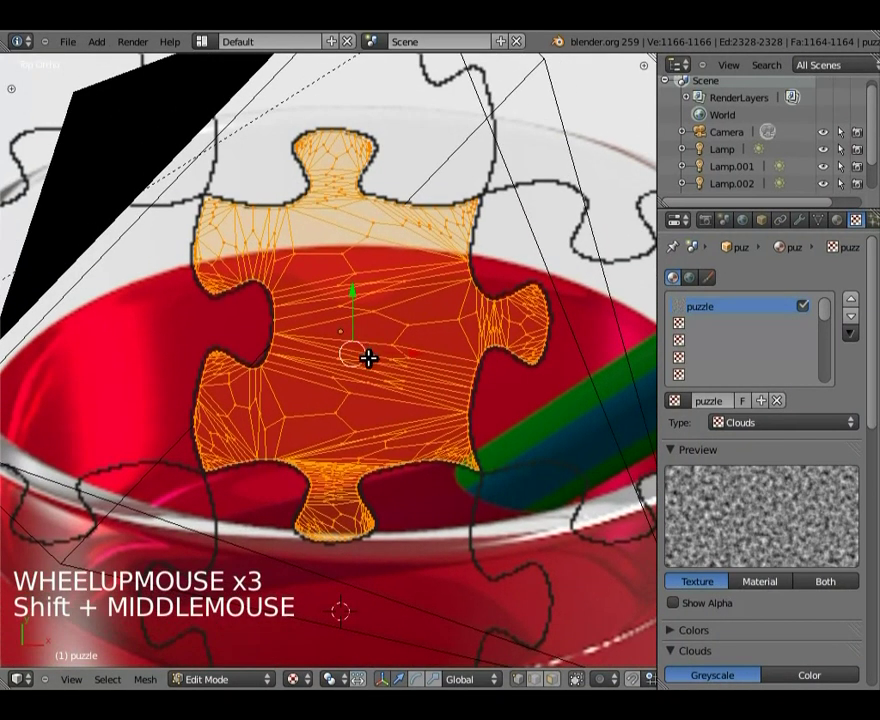
{"action": "scroll", "scroll_direction": "up", "scroll_amount": 3}
Add a second Image or Movie texture and browse the puzzle folder for an image.
{"action": "left_click", "coordinate": [839, 220]}
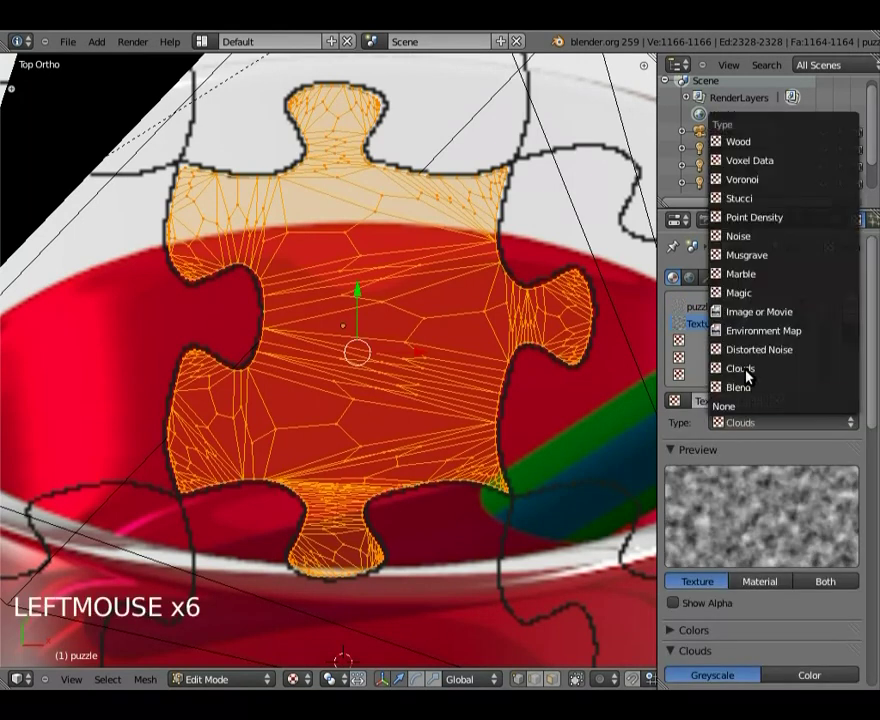
{"action": "scroll", "scroll_direction": "down", "scroll_amount": 3}
{"action": "scroll", "scroll_direction": "down", "scroll_amount": 3}
{"action": "left_click", "coordinate": [792, 407]}
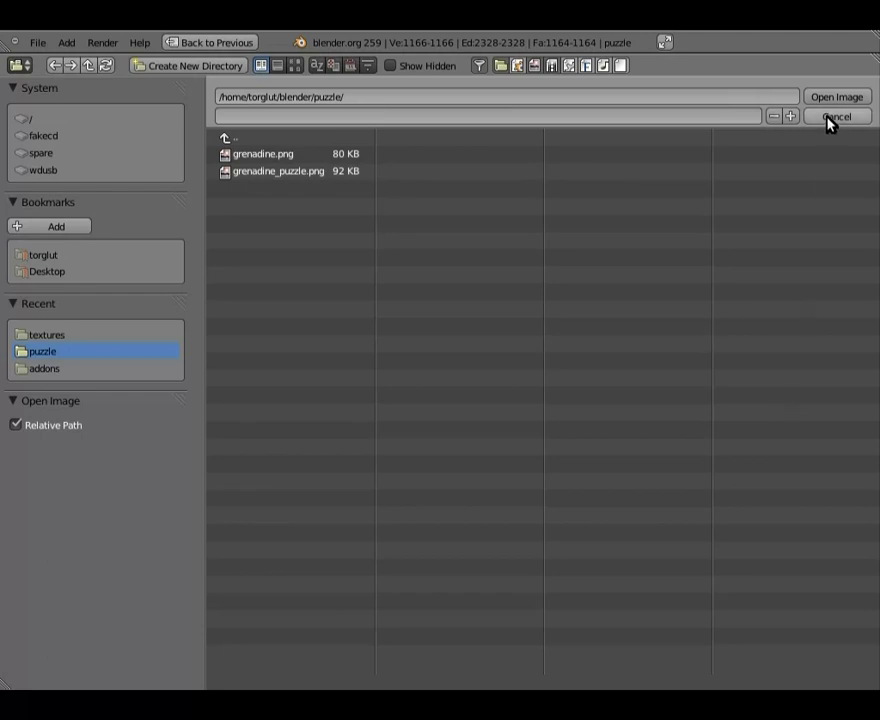
Load grenadine_puzzle.png into the texture and set its mapping coordinates to UV.
{"action": "left_click", "coordinate": [835, 120]}
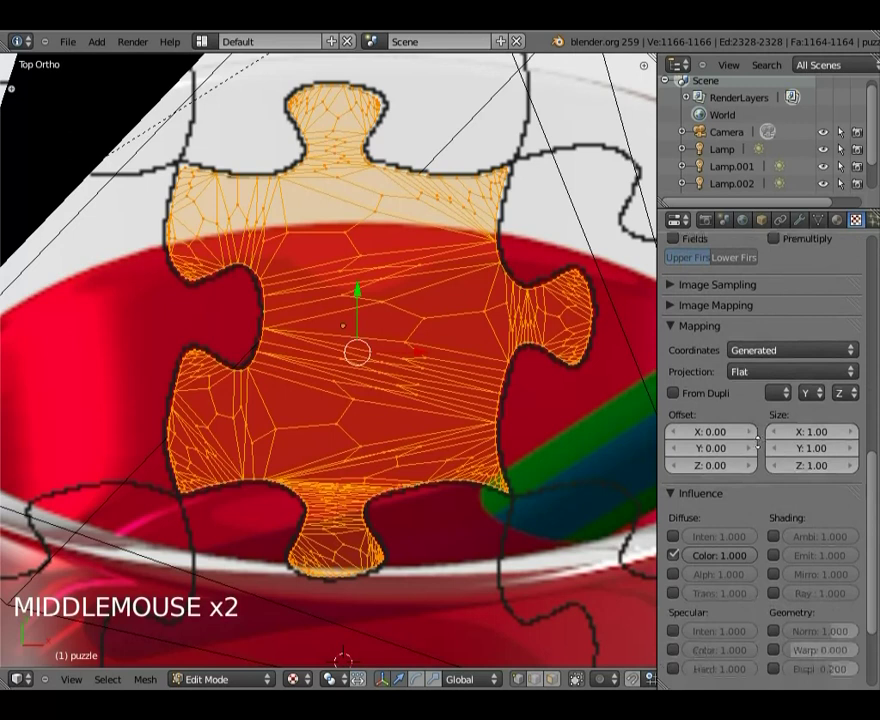
{"action": "left_click", "coordinate": [764, 352]}
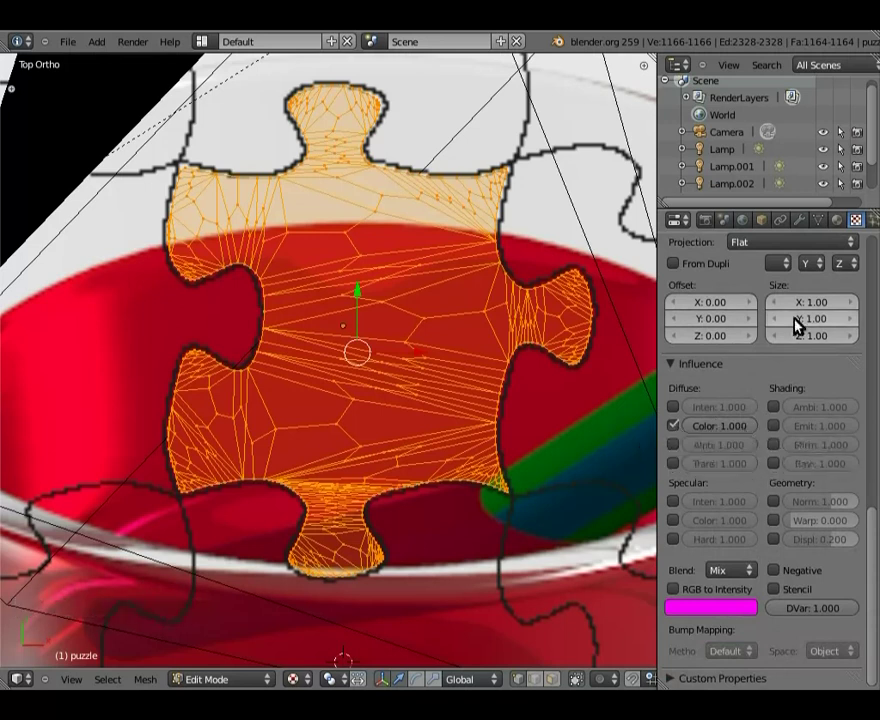
{"action": "middle_click", "coordinate": [767, 342]}
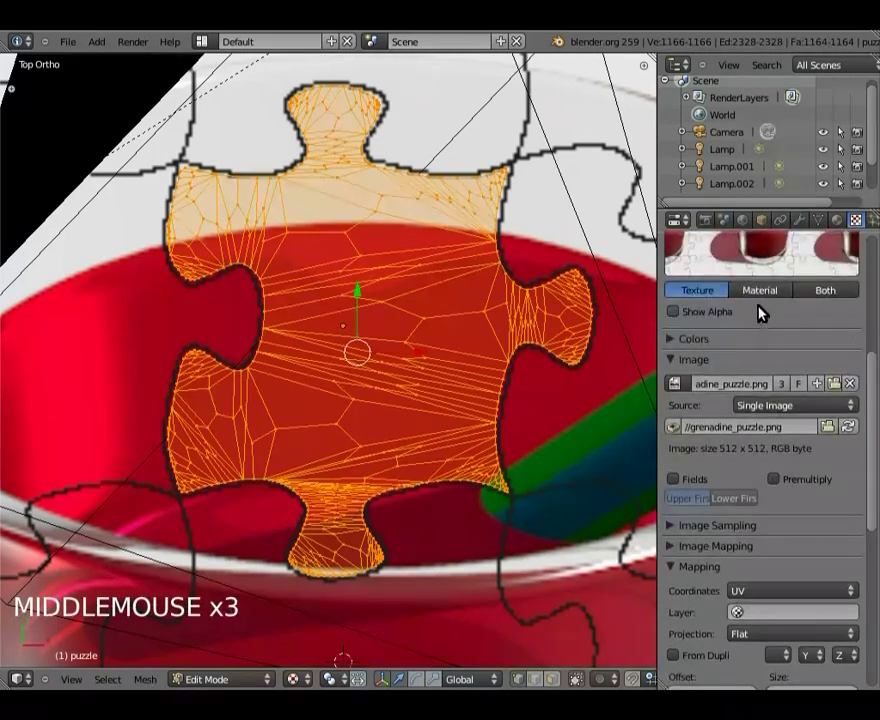
{"action": "middle_click", "coordinate": [750, 302]}
Assign the puzzle material to the selected top faces of the piece.
{"action": "left_click", "coordinate": [841, 226]}
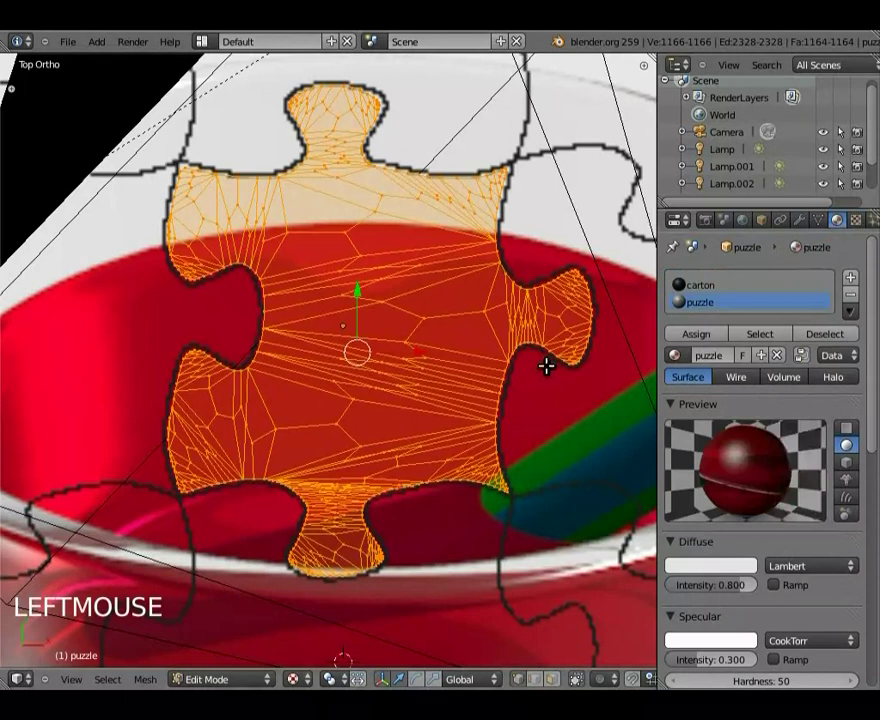
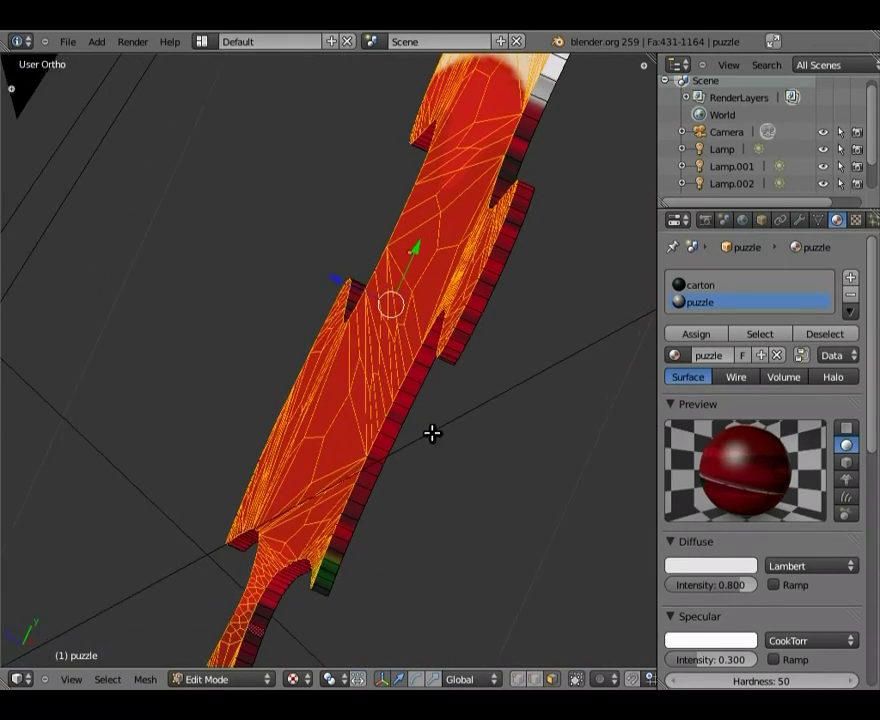
{"action": "middle_click", "coordinate": [471, 405]}
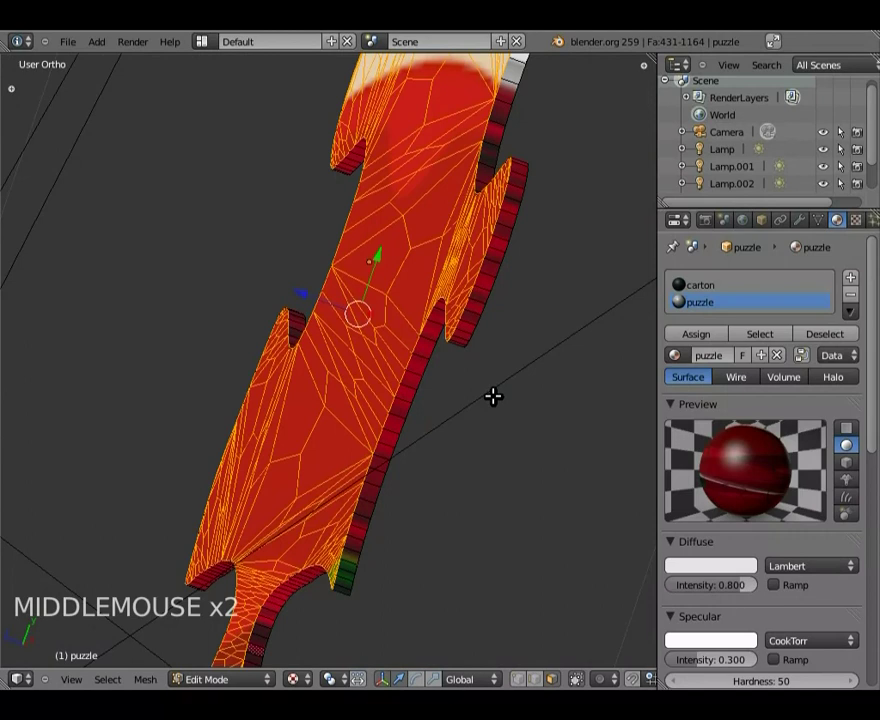
{"action": "middle_click", "coordinate": [322, 338]}
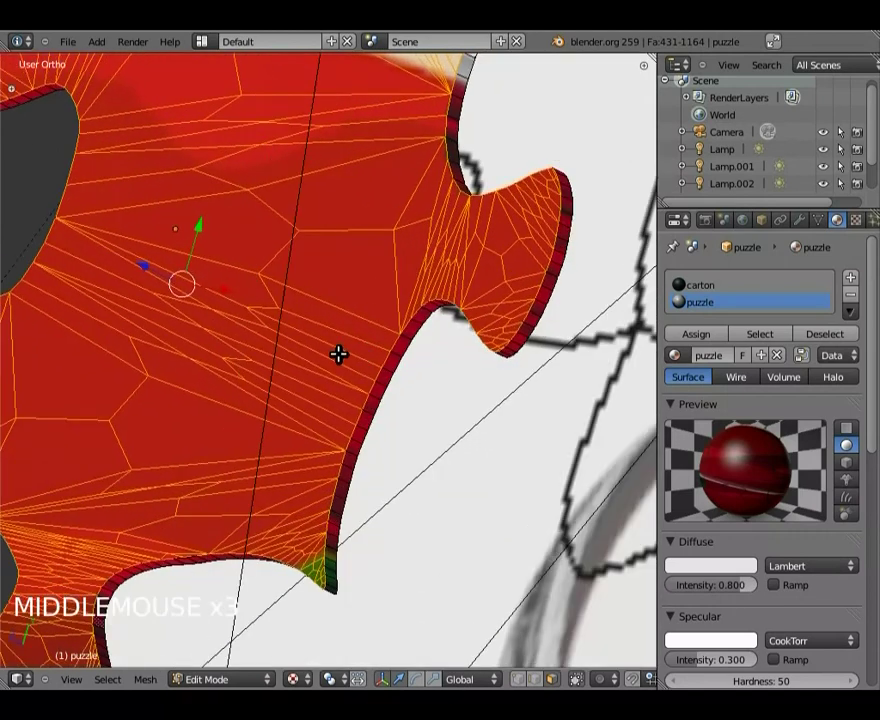
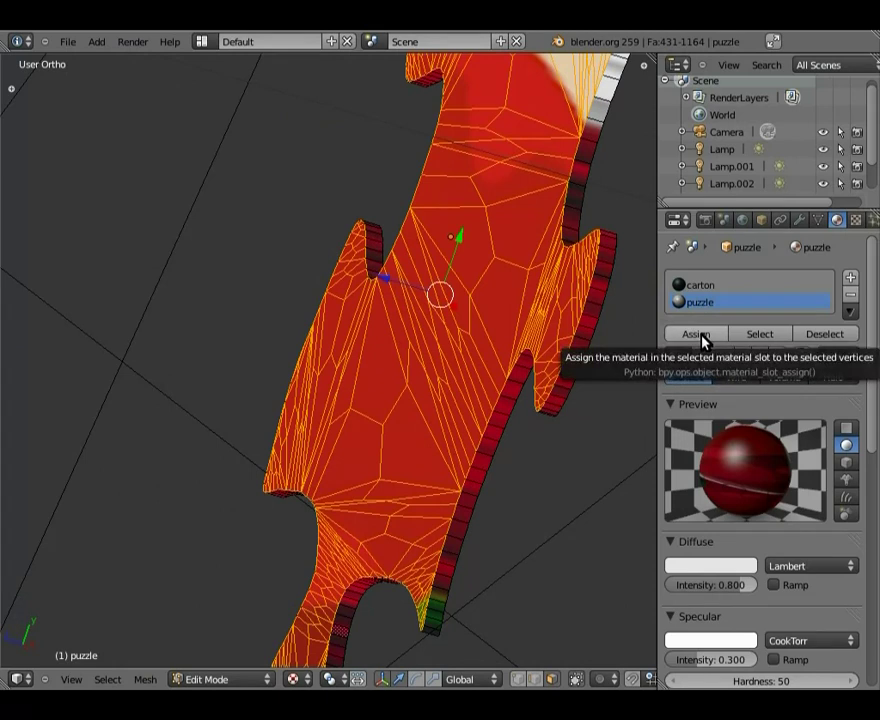
{"action": "left_click", "coordinate": [711, 338]}
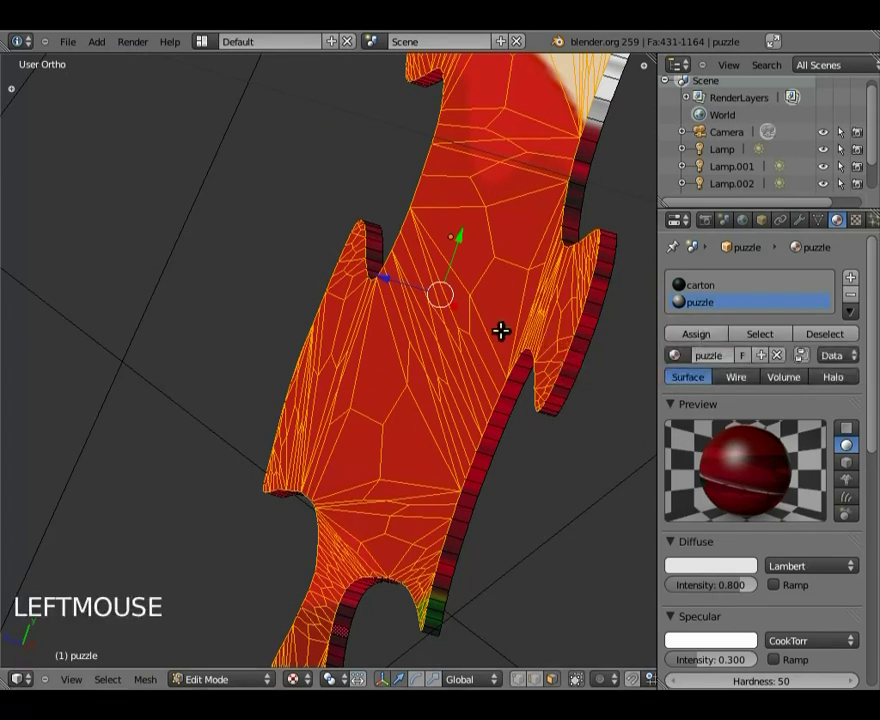
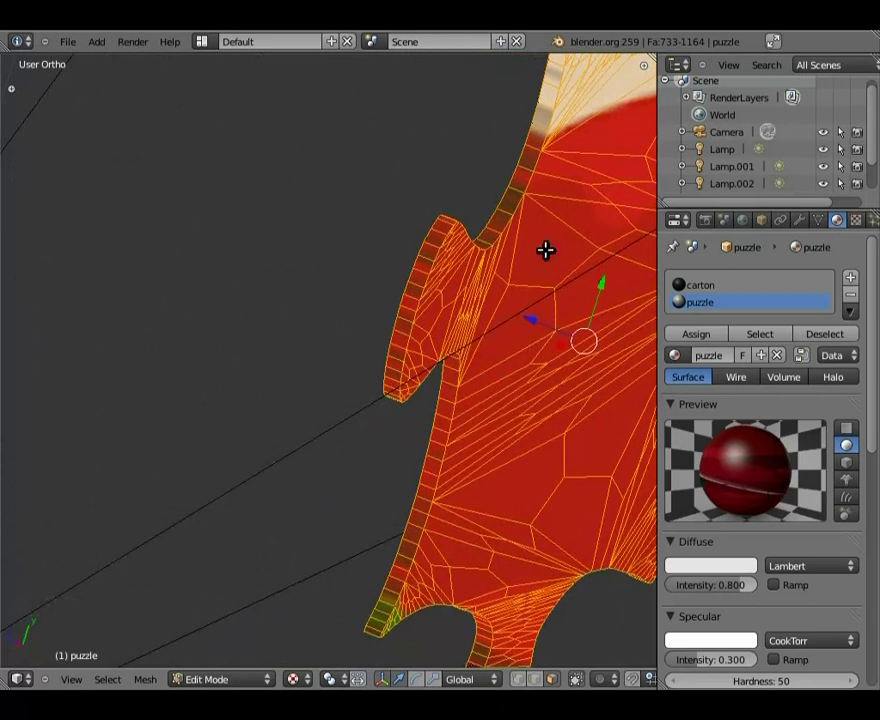
Assign the carton material to the thin edge faces of the piece.
{"action": "middle_click", "coordinate": [357, 275]}
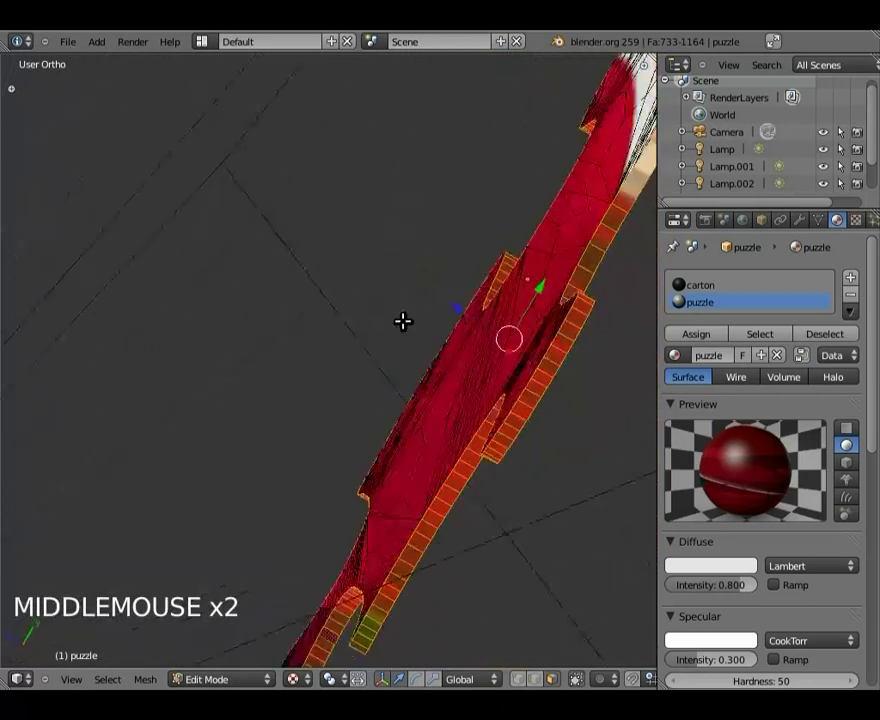
{"action": "left_click", "coordinate": [709, 284]}
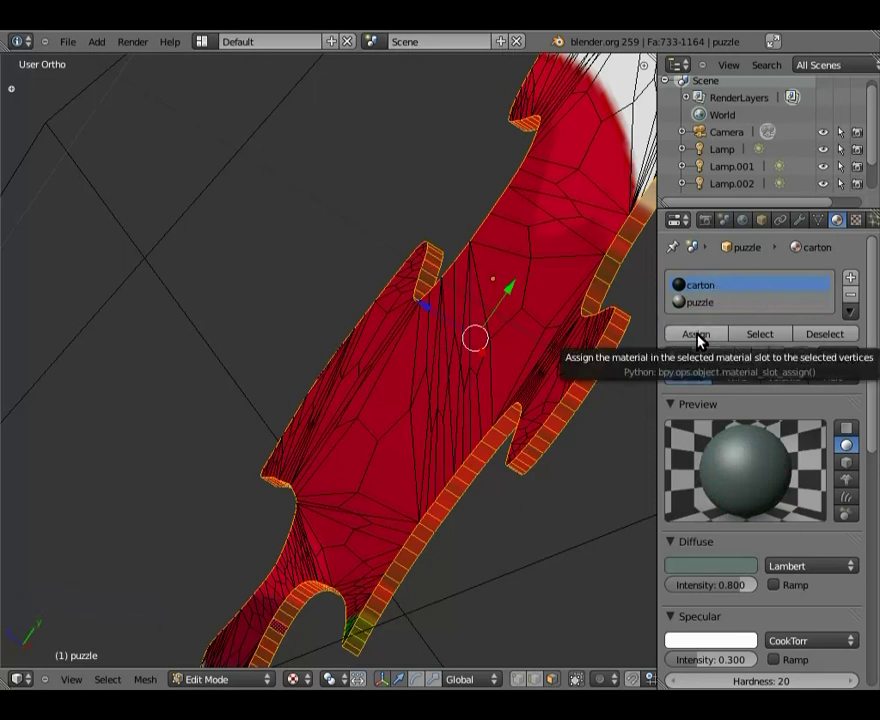
{"action": "left_click", "coordinate": [705, 337]}
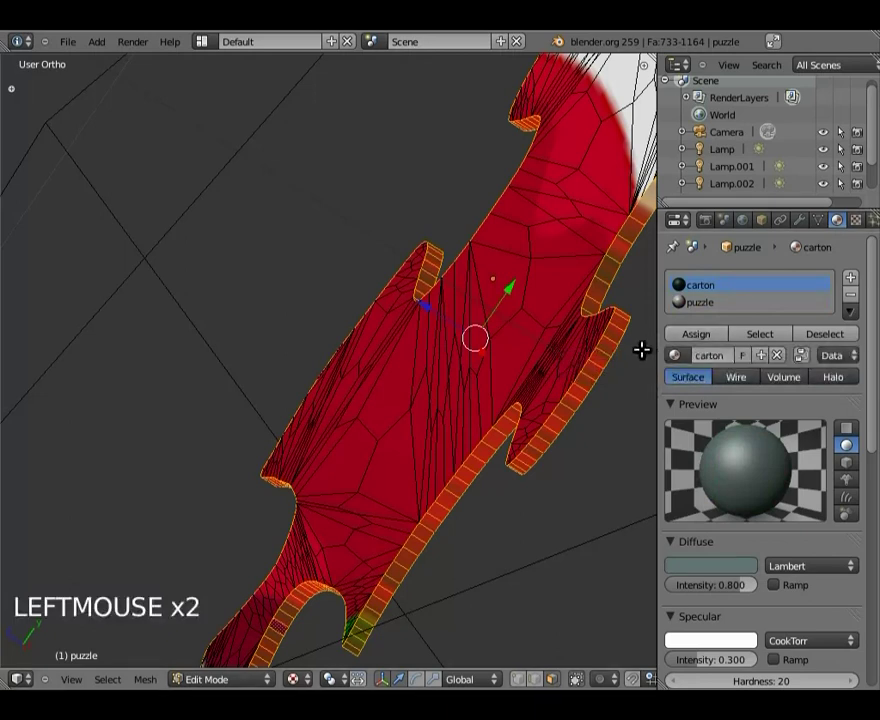
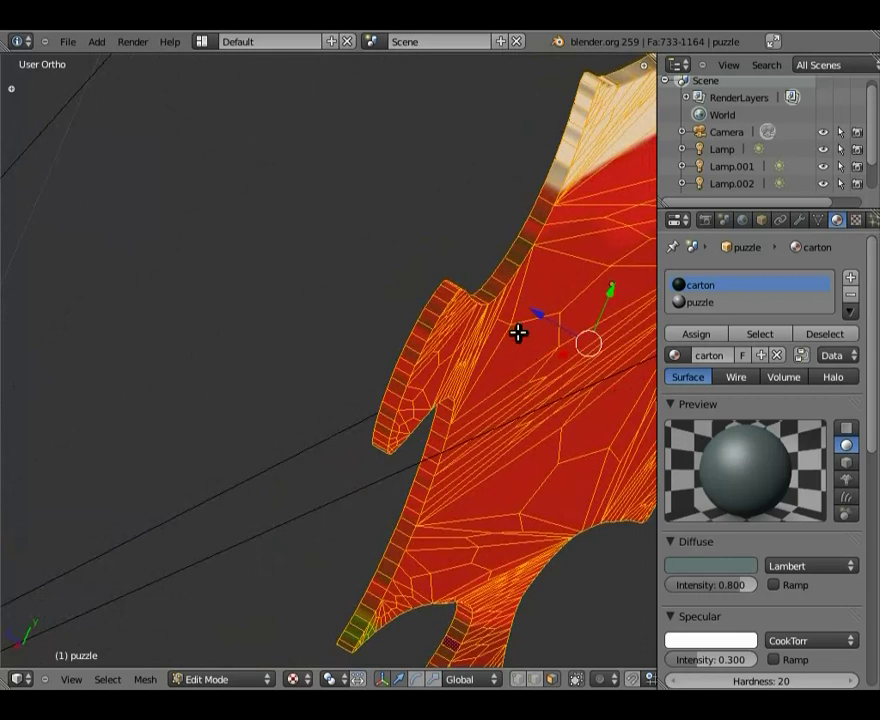
Orbit around the puzzle piece to inspect the material borders.
{"action": "middle_click", "coordinate": [458, 301]}
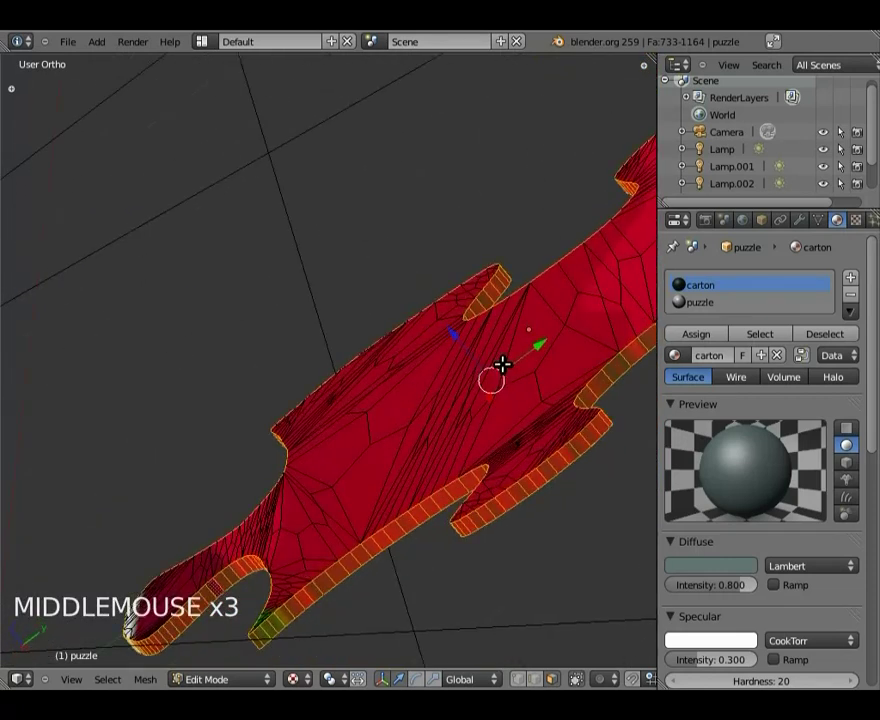
{"action": "middle_click", "coordinate": [525, 380]}
{"action": "middle_click", "coordinate": [539, 365]}
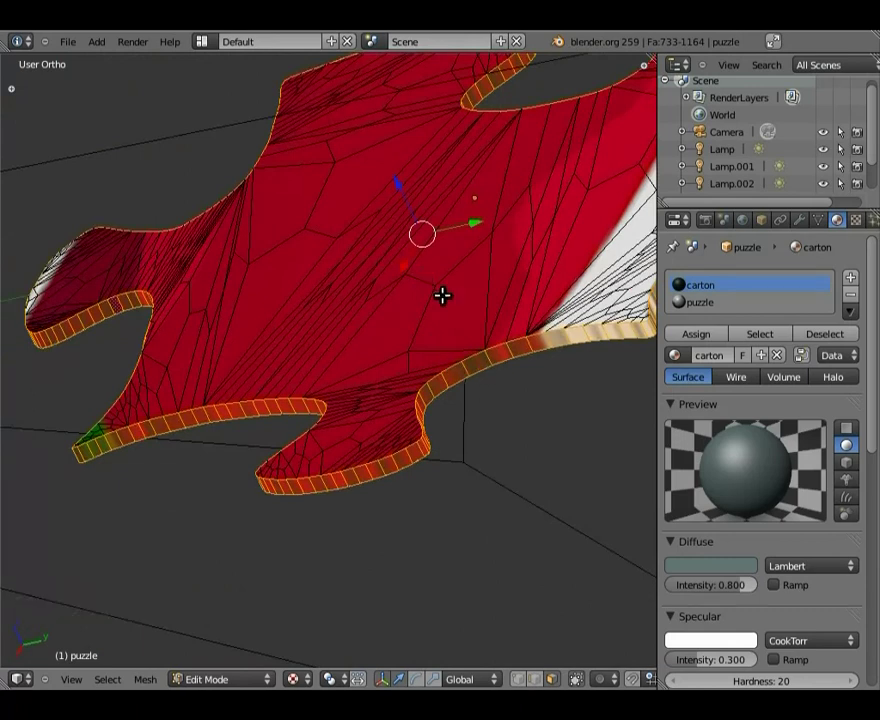
{"action": "middle_click", "coordinate": [434, 306]}
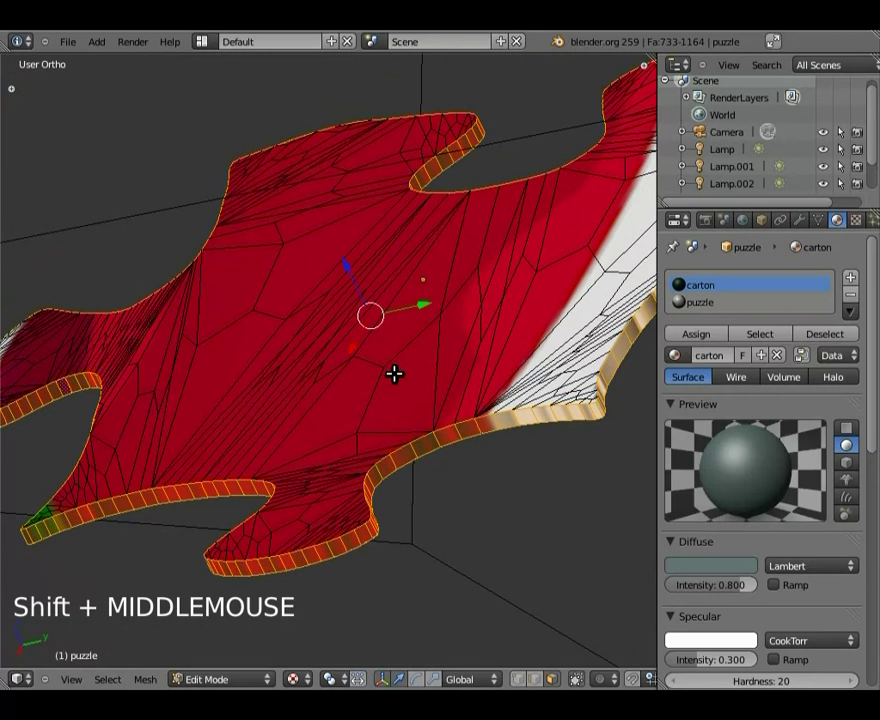
Render the scene from the camera, then close the render and return to the scene.
{"action": "key", "text": "Tab"}
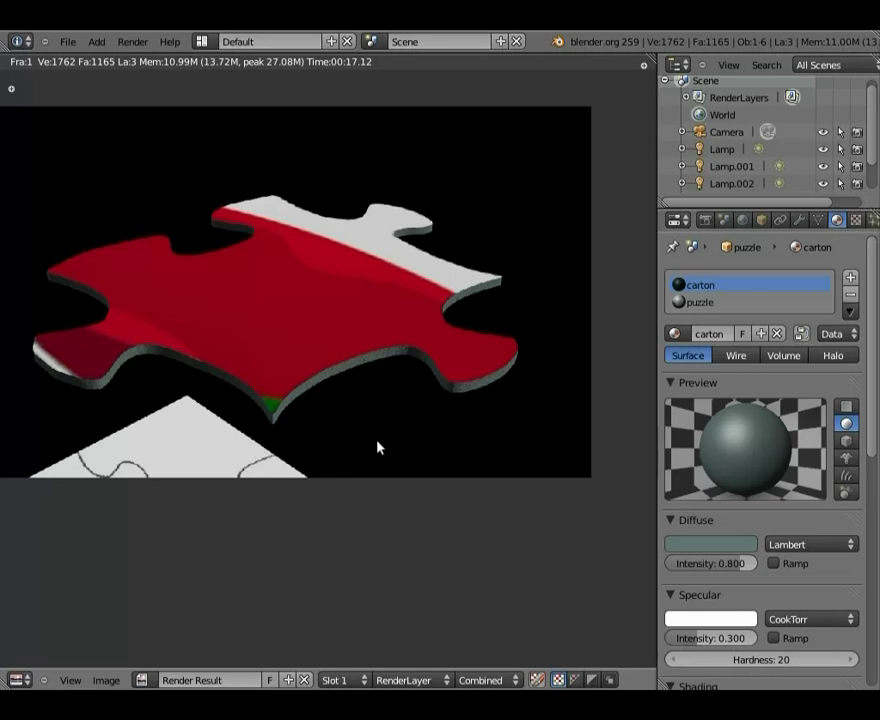
{"action": "key", "text": "Escape"}
{"action": "scroll", "scroll_direction": "down", "scroll_amount": 3}
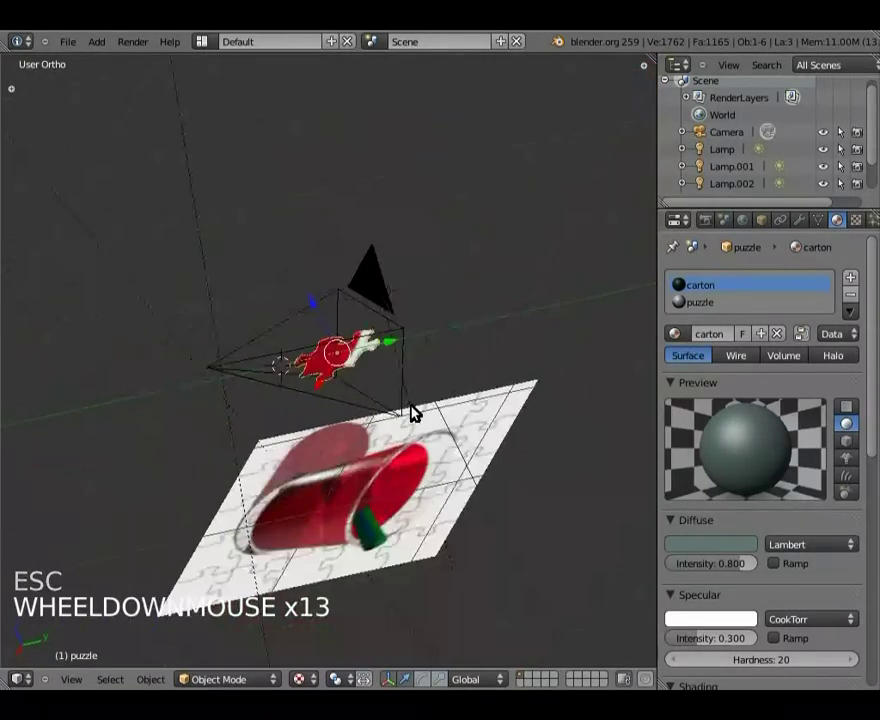
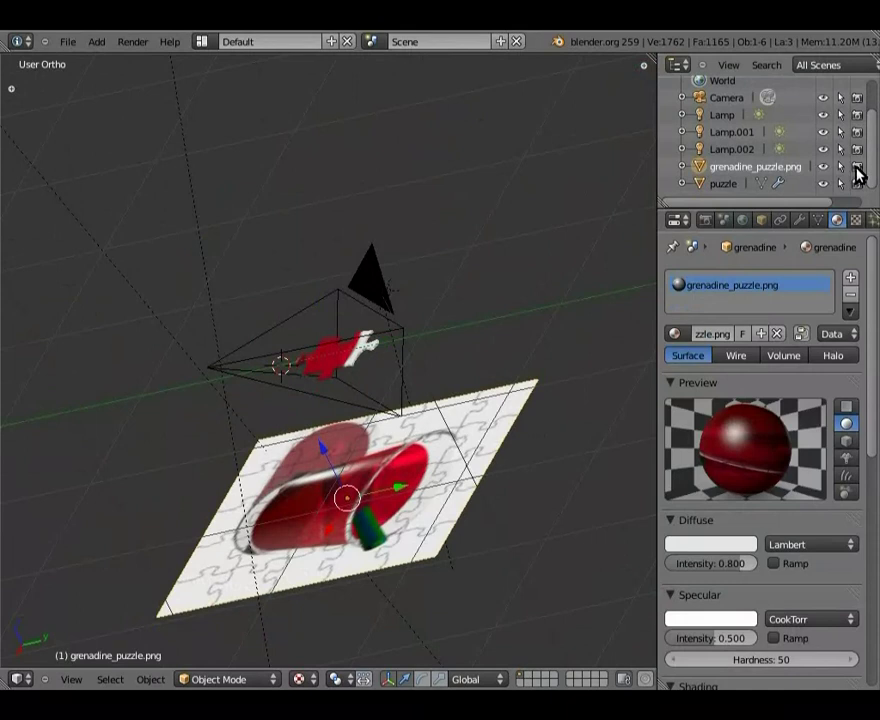
Exclude the grenadine_puzzle.png picture plane from rendering in the Outliner.
{"action": "left_click", "coordinate": [862, 175]}
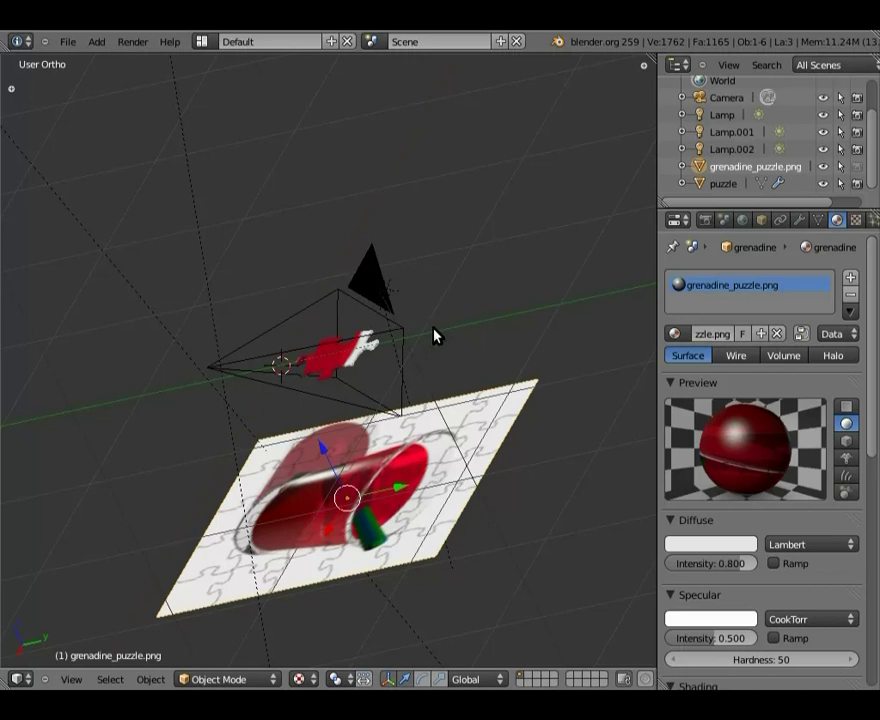
{"action": "middle_click", "coordinate": [390, 276]}
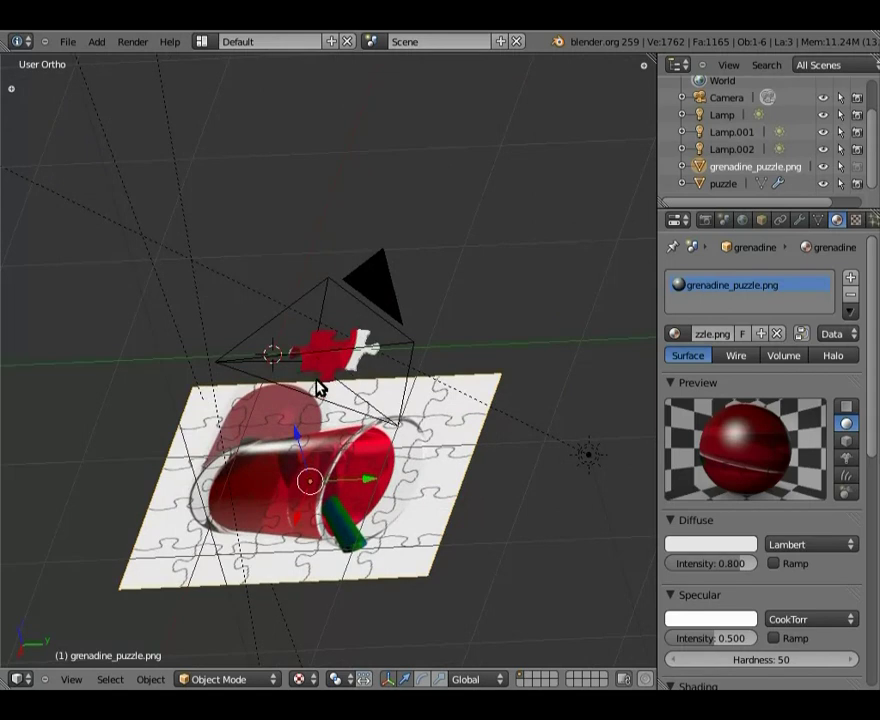
Add a Plane and scale it up by 10 from the top view to cover the scene.
{"action": "key", "text": "shift+a"}
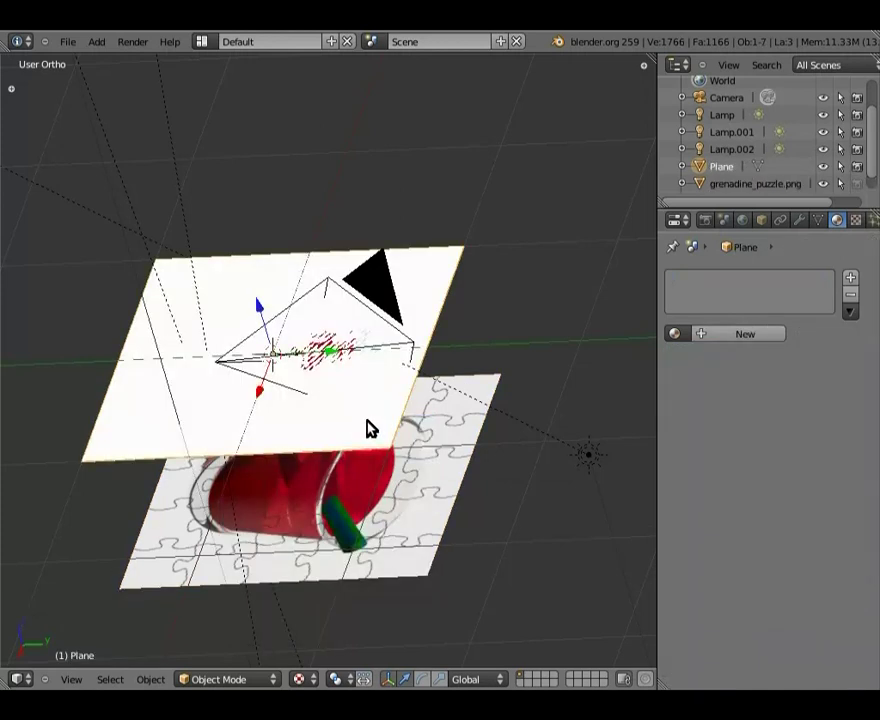
{"action": "key", "text": "KP_7"}
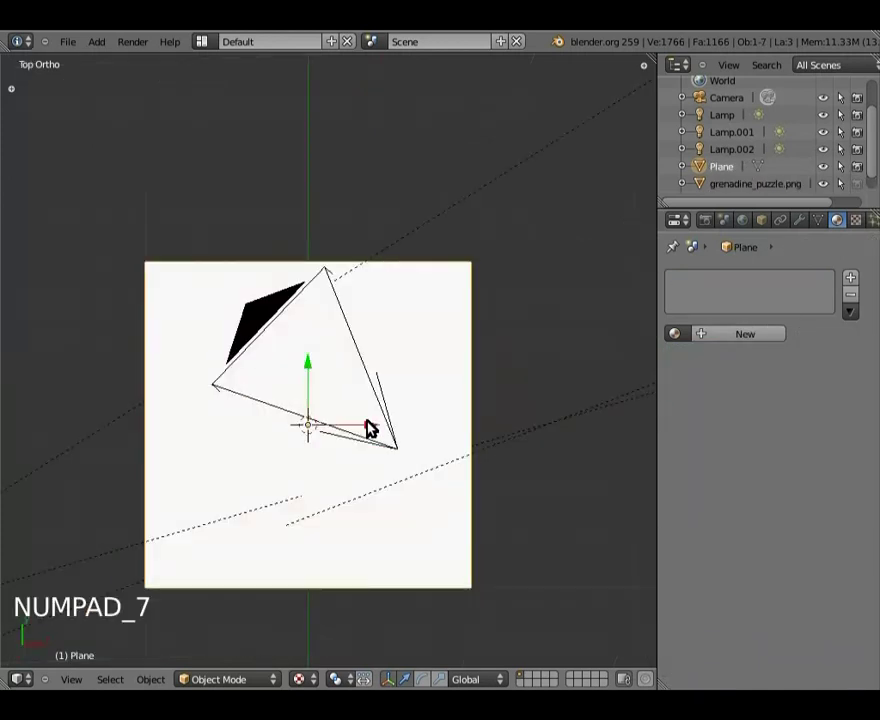
{"action": "scroll", "scroll_direction": "down", "scroll_amount": 3}
{"action": "key", "text": "s"}
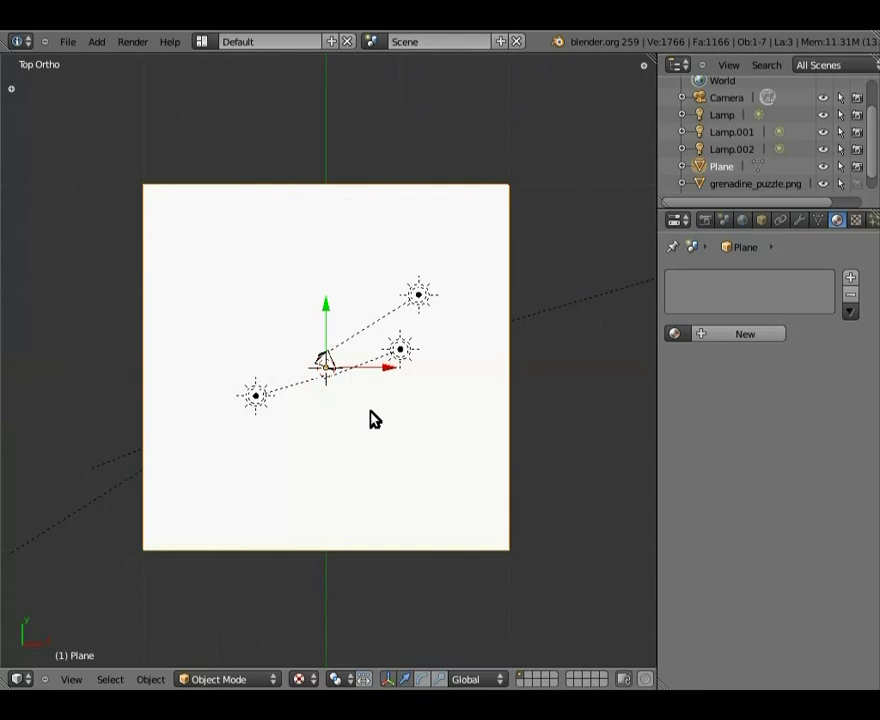
{"action": "scroll", "scroll_direction": "down", "scroll_amount": 3}
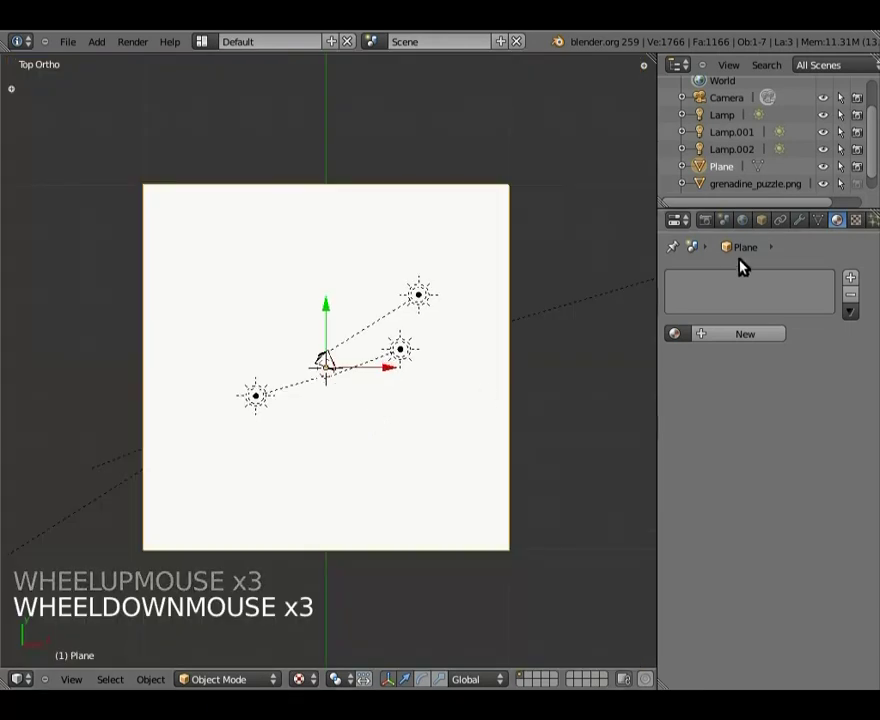
Create material 'sol' on the plane and lower its specular intensity to 0.100.
{"action": "left_click", "coordinate": [746, 335]}
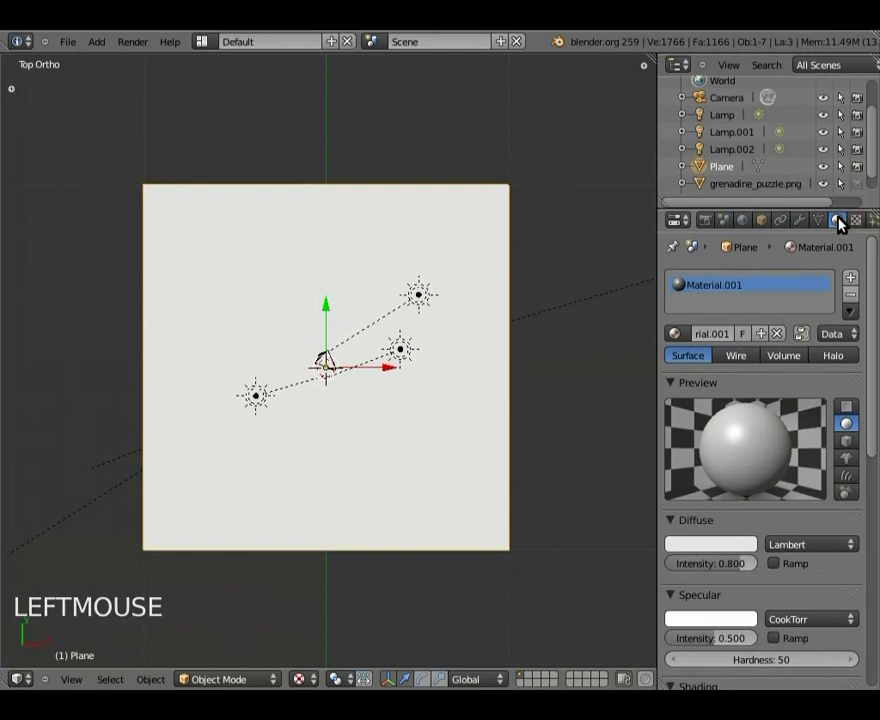
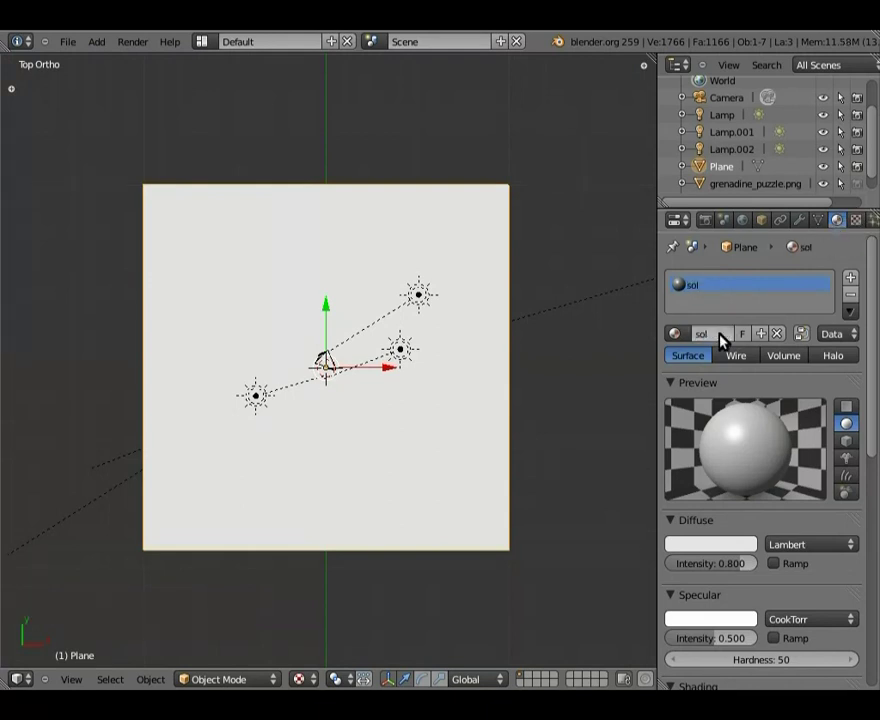
{"action": "scroll", "scroll_direction": "down", "scroll_amount": 3}
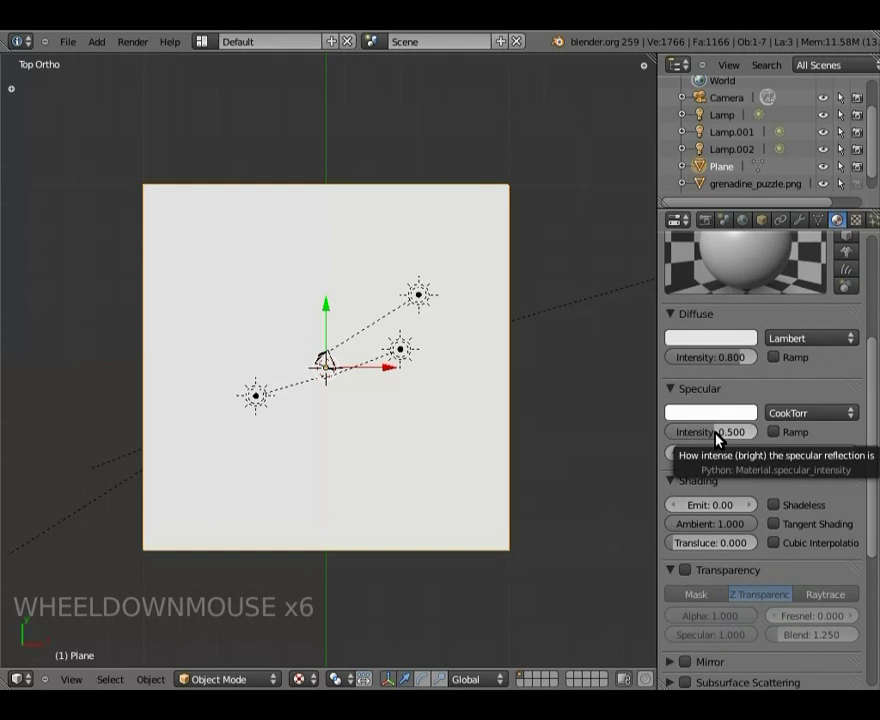
{"action": "left_click", "coordinate": [723, 436]}
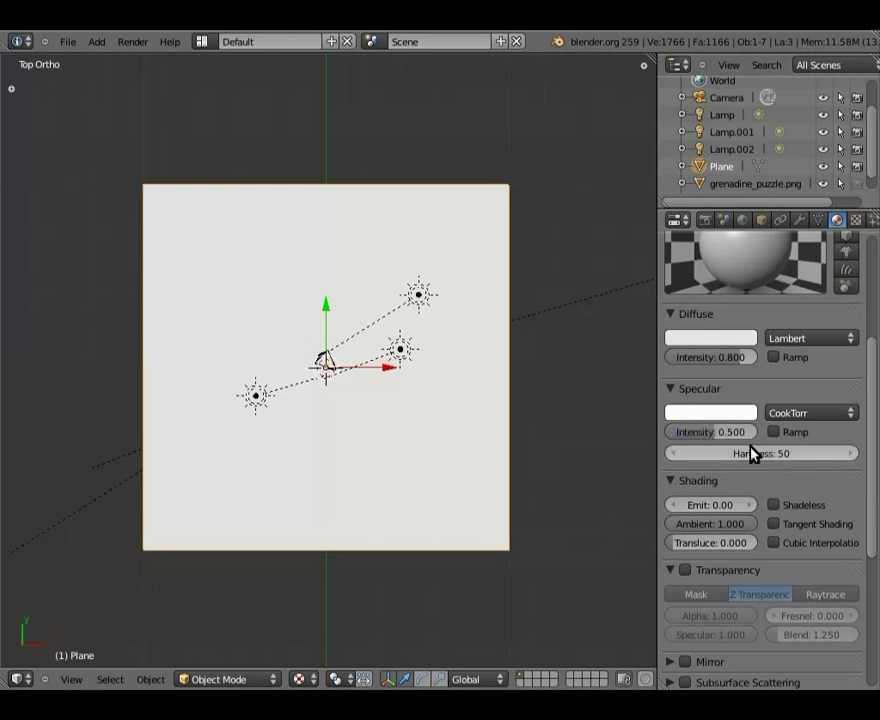
{"action": "left_click", "coordinate": [720, 430]}
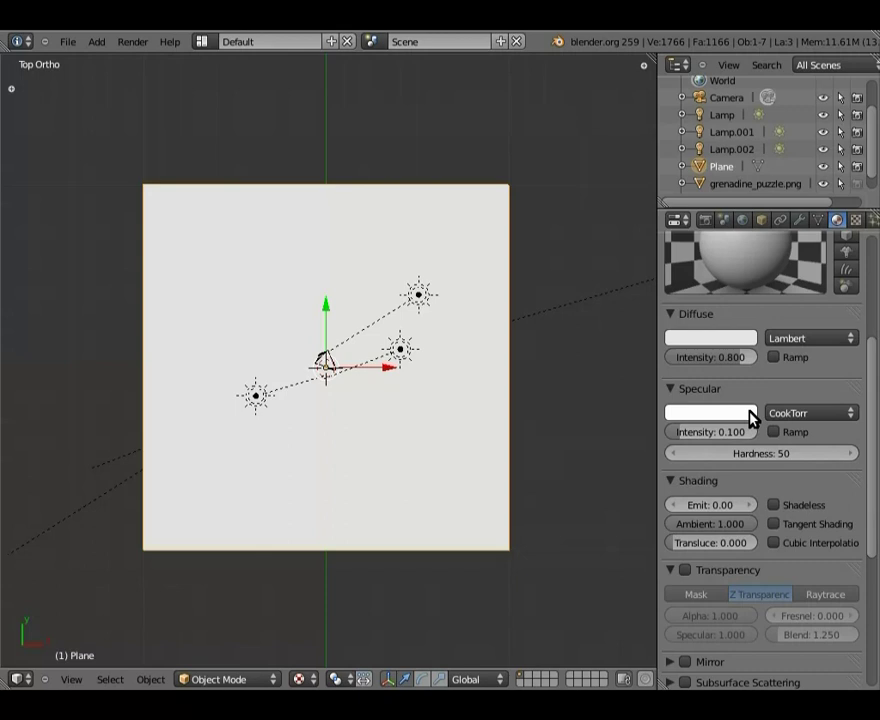
{"action": "scroll", "scroll_direction": "up", "scroll_amount": 3}
{"action": "scroll", "scroll_direction": "up", "scroll_amount": 3}
{"action": "scroll", "scroll_direction": "up", "scroll_amount": 3}
Add an image texture named 'sol' to the material and load eucalyptus.png into it.
{"action": "left_click", "coordinate": [860, 226]}
{"action": "left_click", "coordinate": [749, 407]}
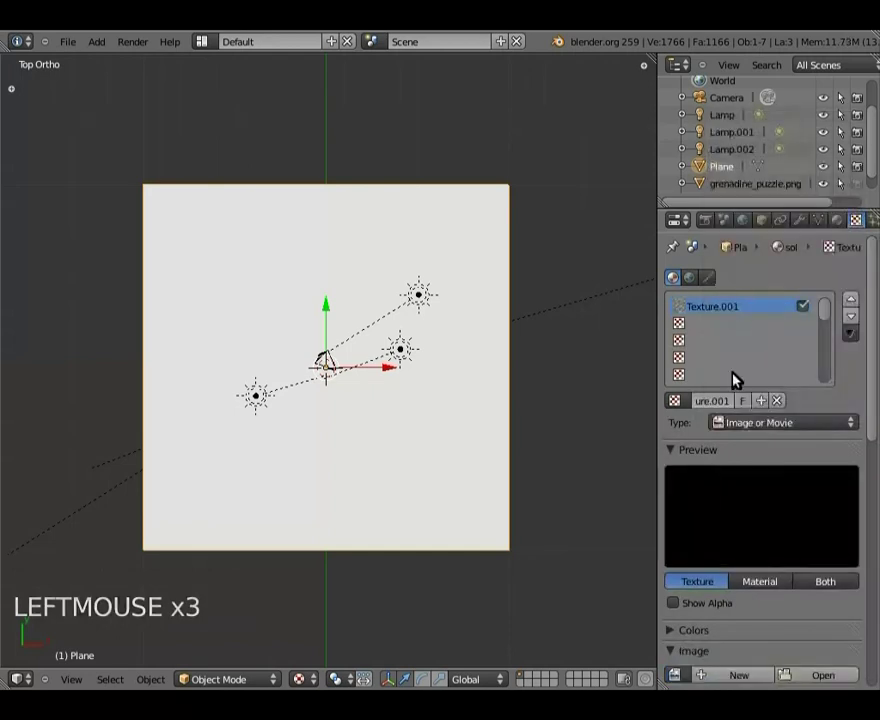
{"action": "left_click", "coordinate": [725, 409]}
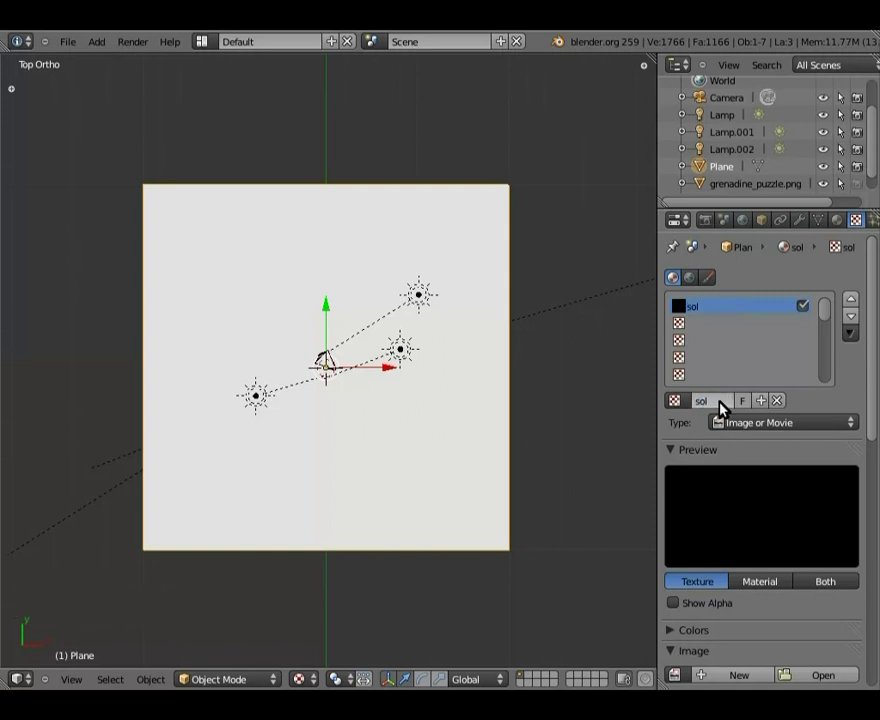
{"action": "scroll", "scroll_direction": "down", "scroll_amount": 3}
{"action": "left_click", "coordinate": [799, 505]}
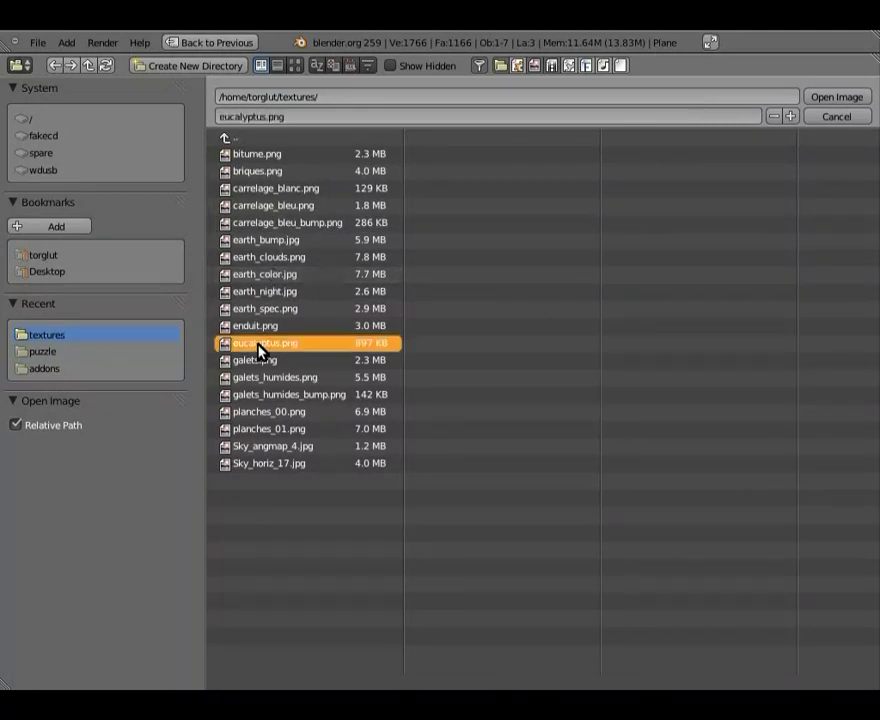
{"action": "left_click", "coordinate": [836, 97]}
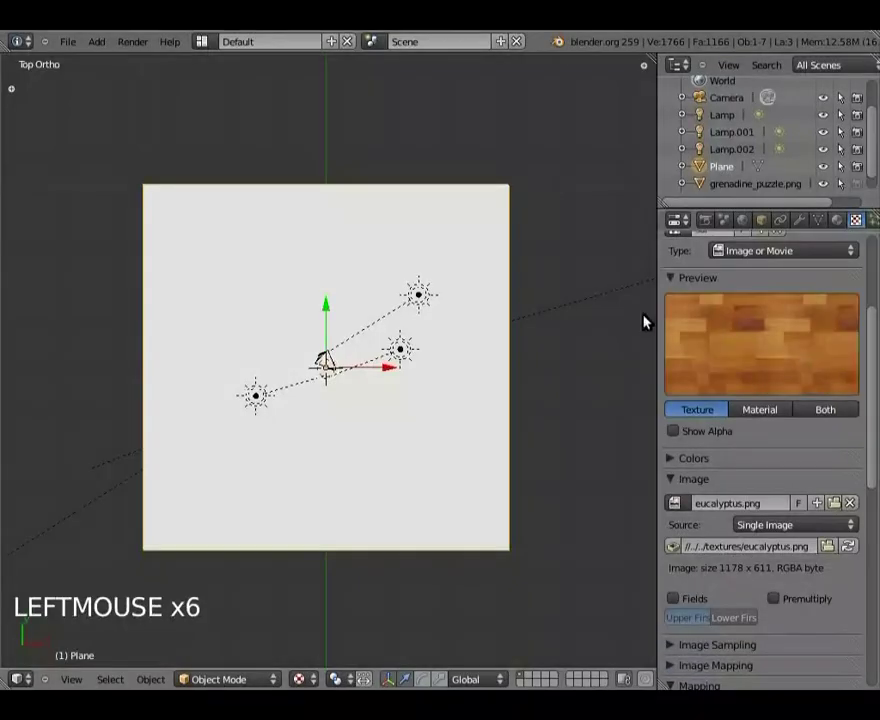
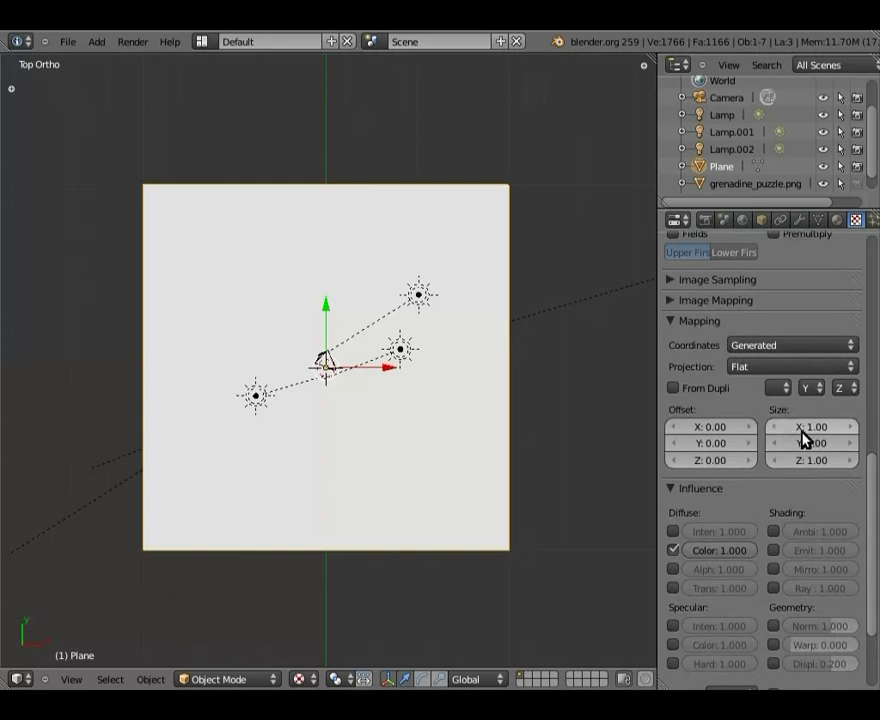
Set the texture's mapping Size to 6.00 on X, Y and Z.
{"action": "left_click", "coordinate": [821, 430]}
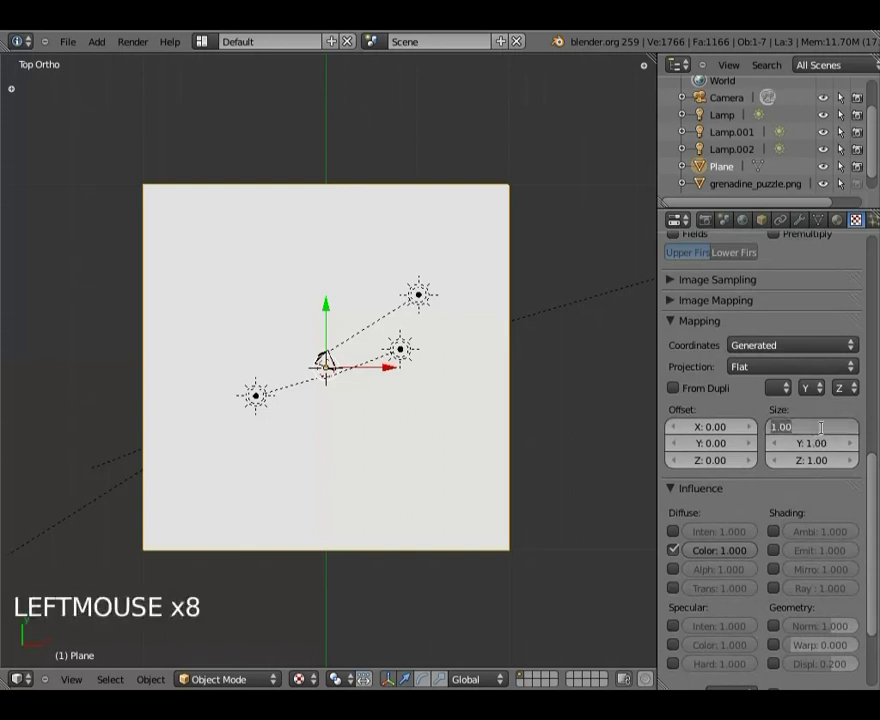
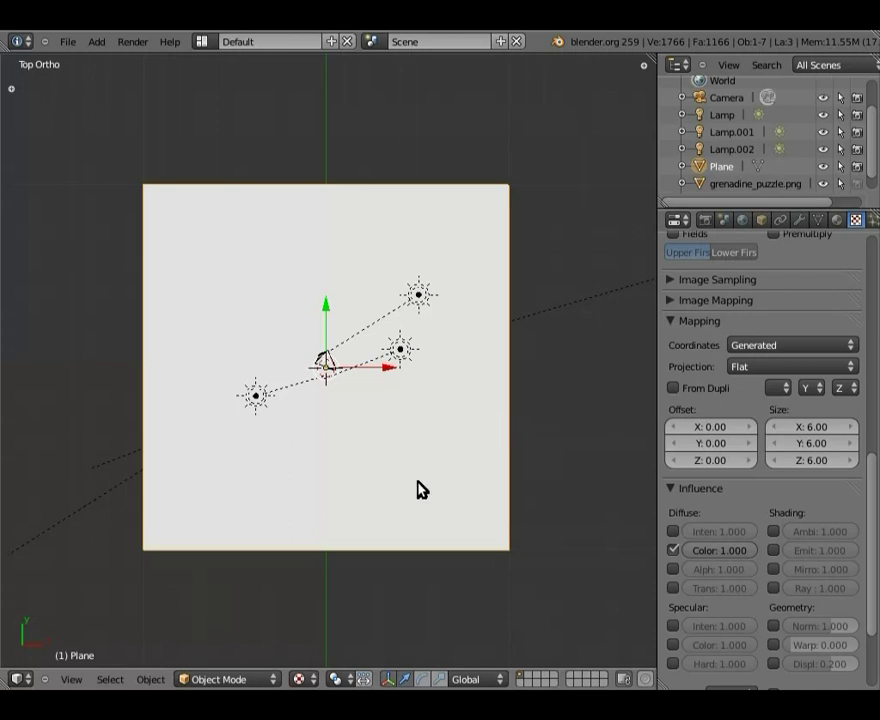
Switch to front view and zoom in on the puzzle piece and plane.
{"action": "key", "text": "KP_1"}
{"action": "scroll", "scroll_direction": "up", "scroll_amount": 3}
{"action": "scroll", "scroll_direction": "up", "scroll_amount": 3}
{"action": "middle_click", "coordinate": [383, 460]}
{"action": "scroll", "scroll_direction": "up", "scroll_amount": 3}
{"action": "middle_click", "coordinate": [307, 479]}
{"action": "scroll", "scroll_direction": "up", "scroll_amount": 3}
{"action": "middle_click", "coordinate": [446, 443]}
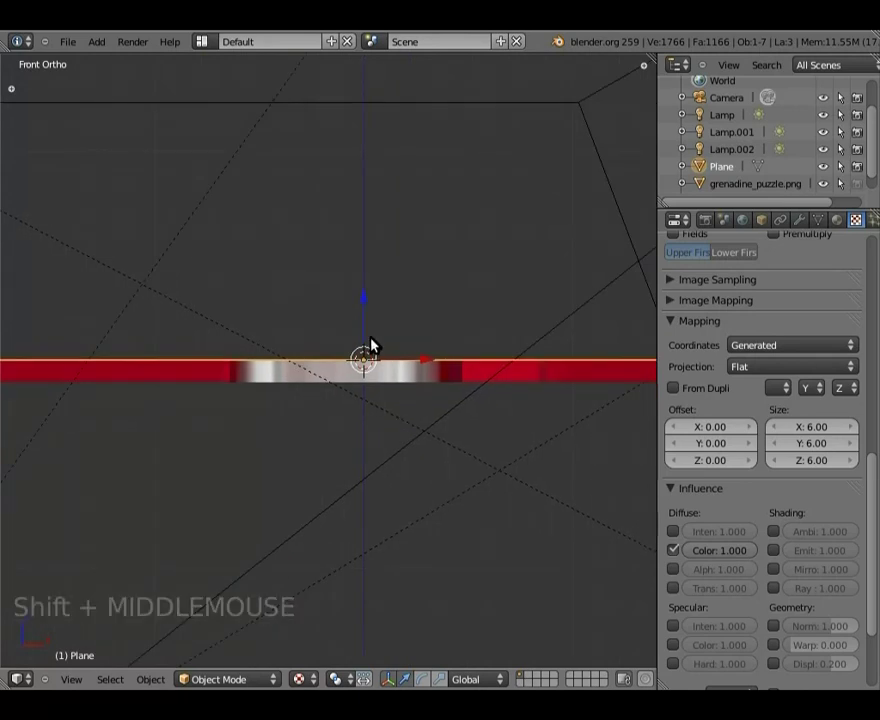
Lower the plane along Z beneath the piece, render a test image and close it.
{"action": "key", "text": "g"}
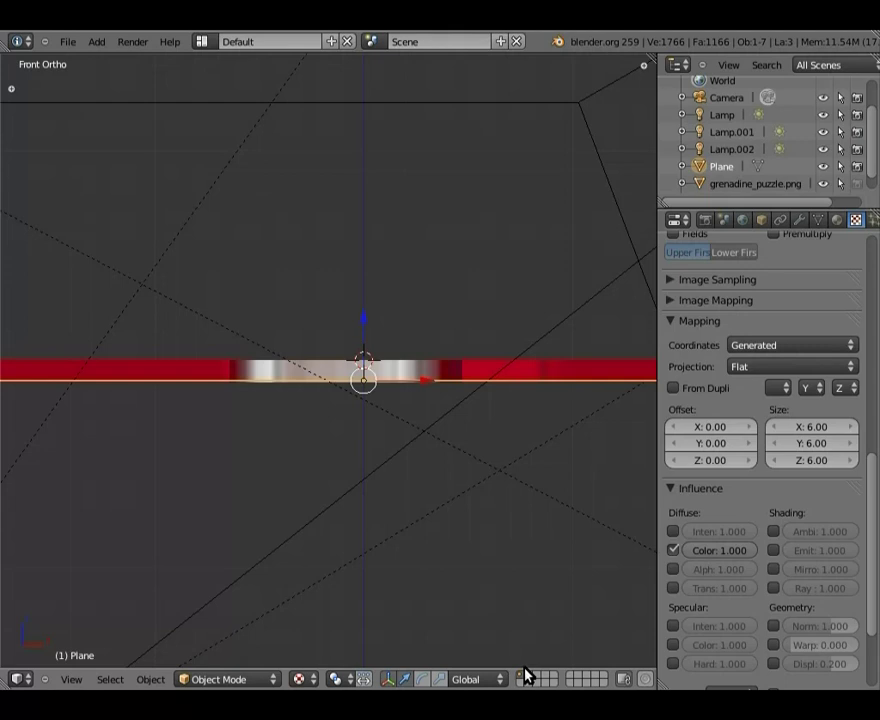
{"action": "scroll", "scroll_direction": "down", "scroll_amount": 3}
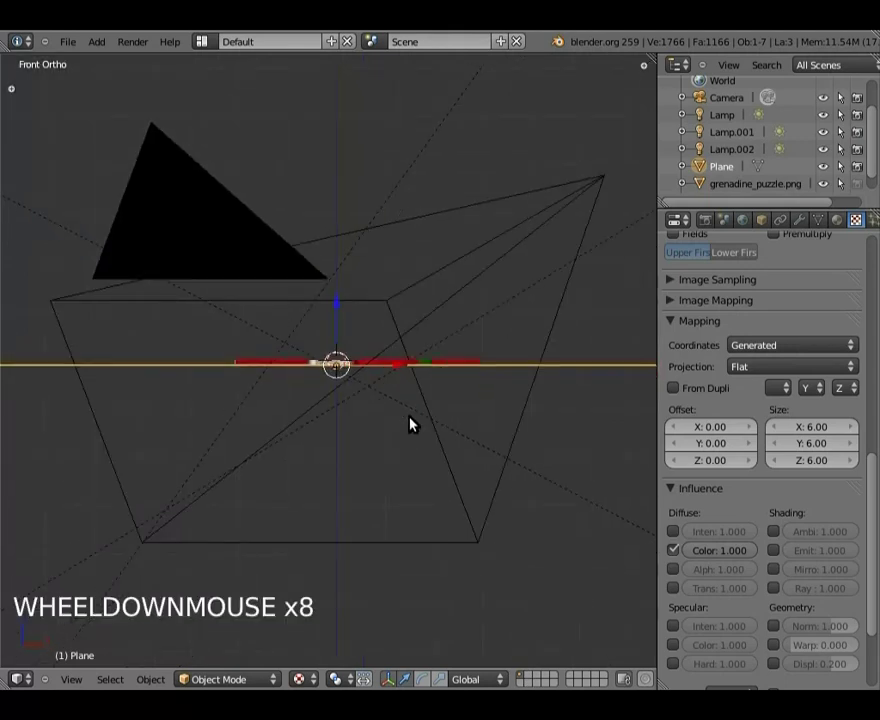
{"action": "scroll", "scroll_direction": "down", "scroll_amount": 3}
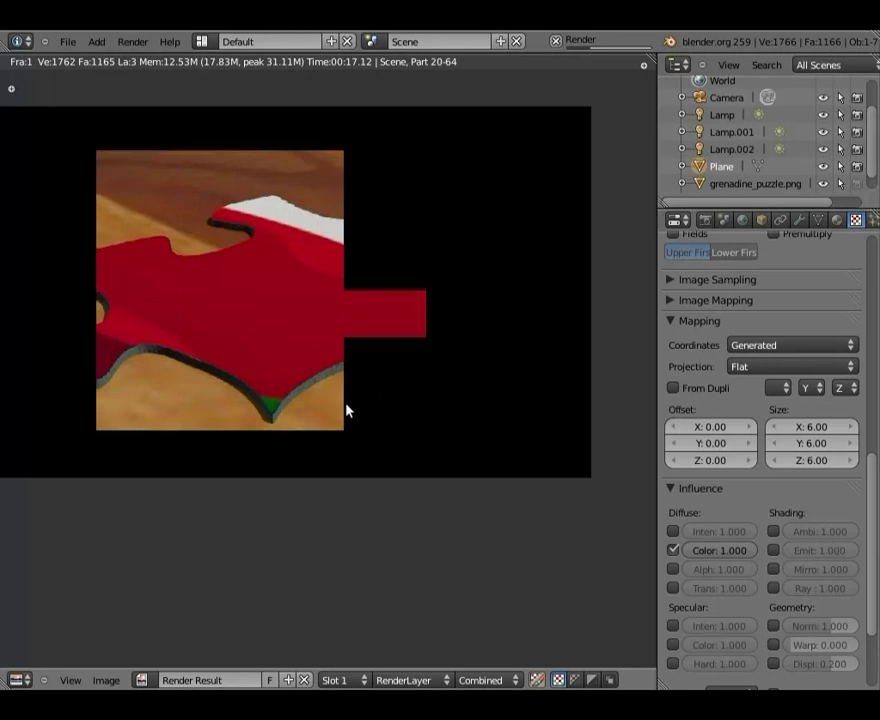
{"action": "key", "text": "Escape"}
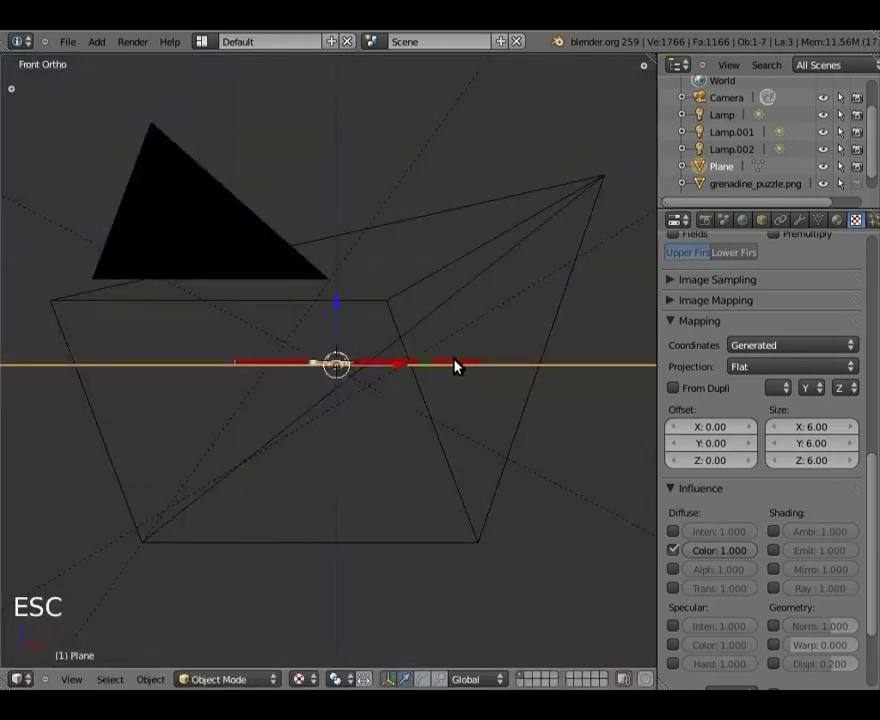
Enable Geometry Normal influence on the sol texture and set it to 0.010.
{"action": "scroll", "scroll_direction": "up", "scroll_amount": 3}
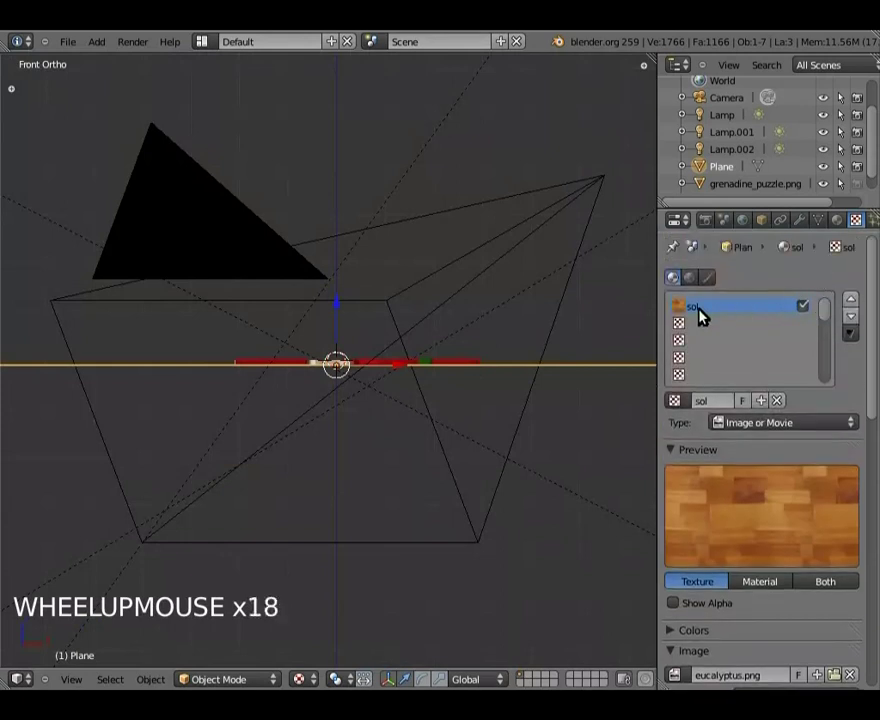
{"action": "left_click", "coordinate": [720, 326]}
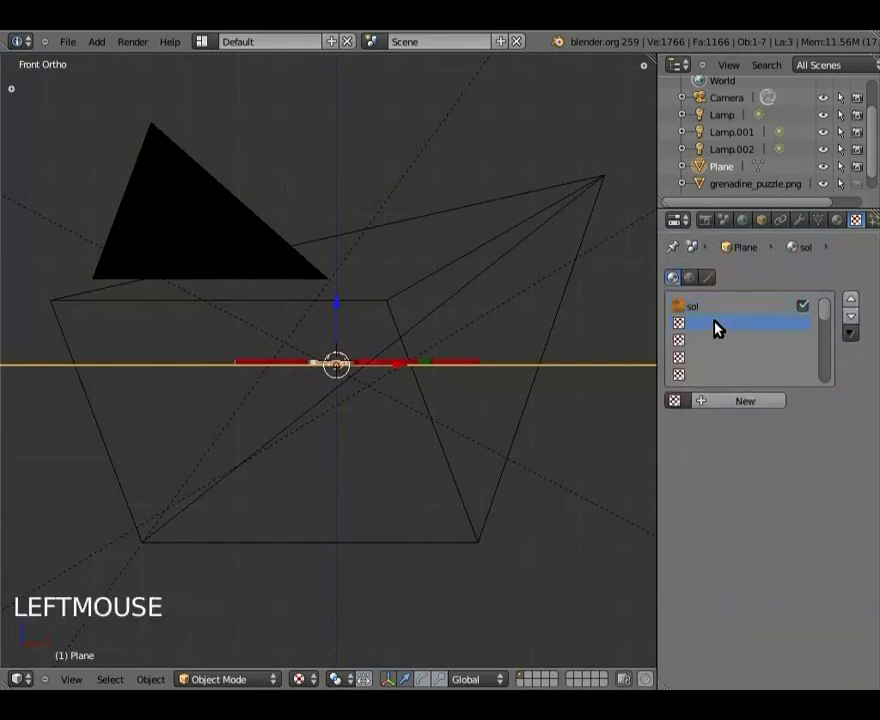
{"action": "left_click", "coordinate": [725, 314]}
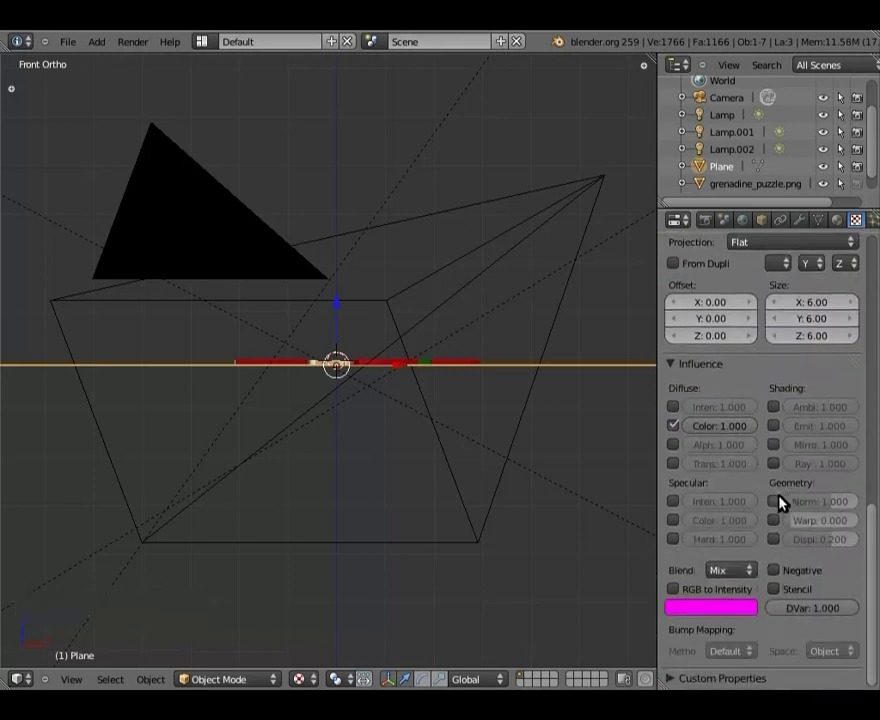
{"action": "left_click", "coordinate": [781, 507]}
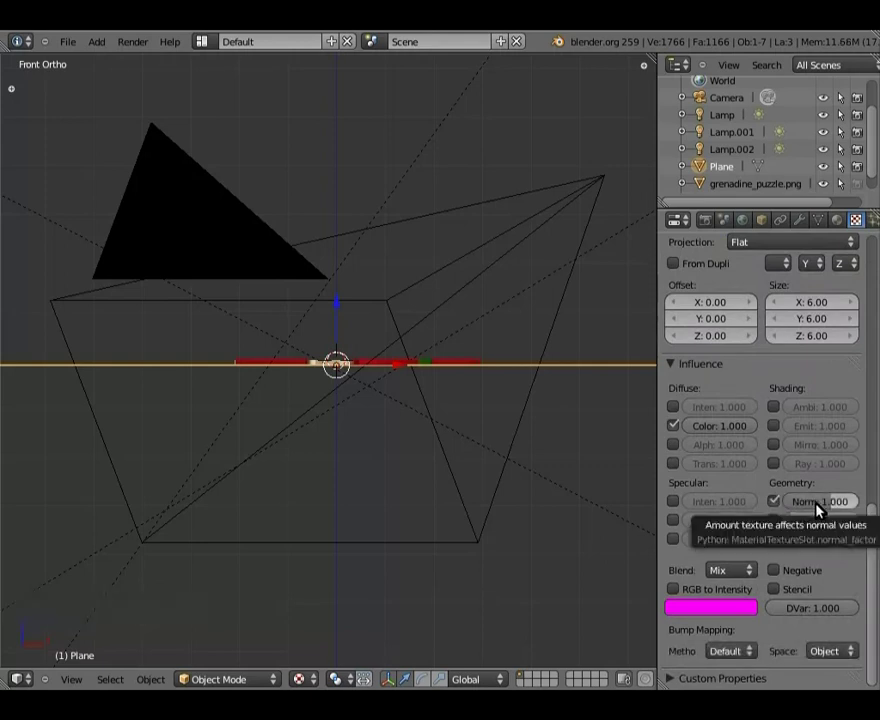
{"action": "left_click", "coordinate": [828, 503]}
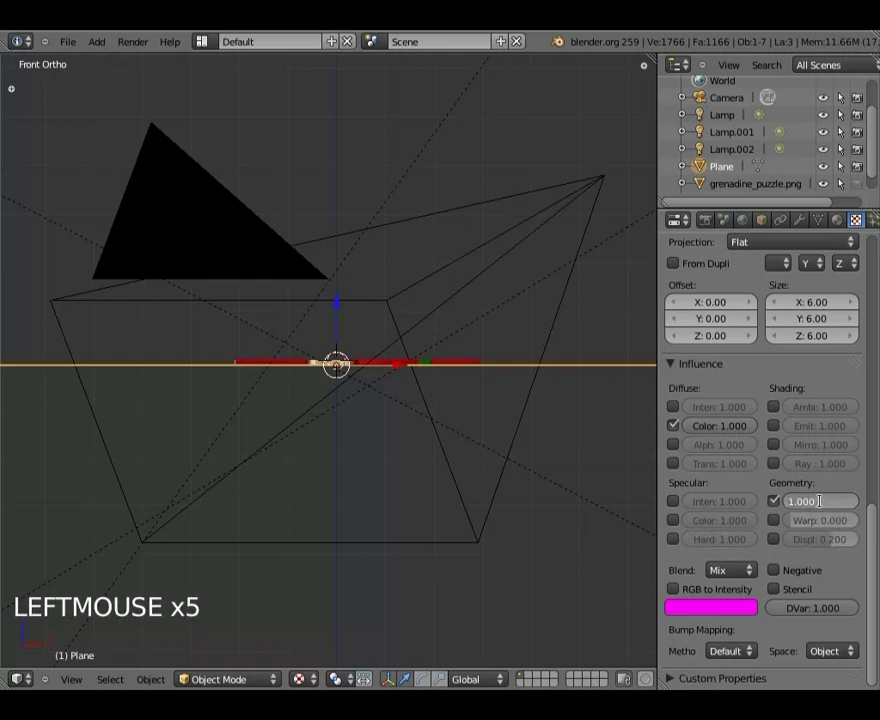